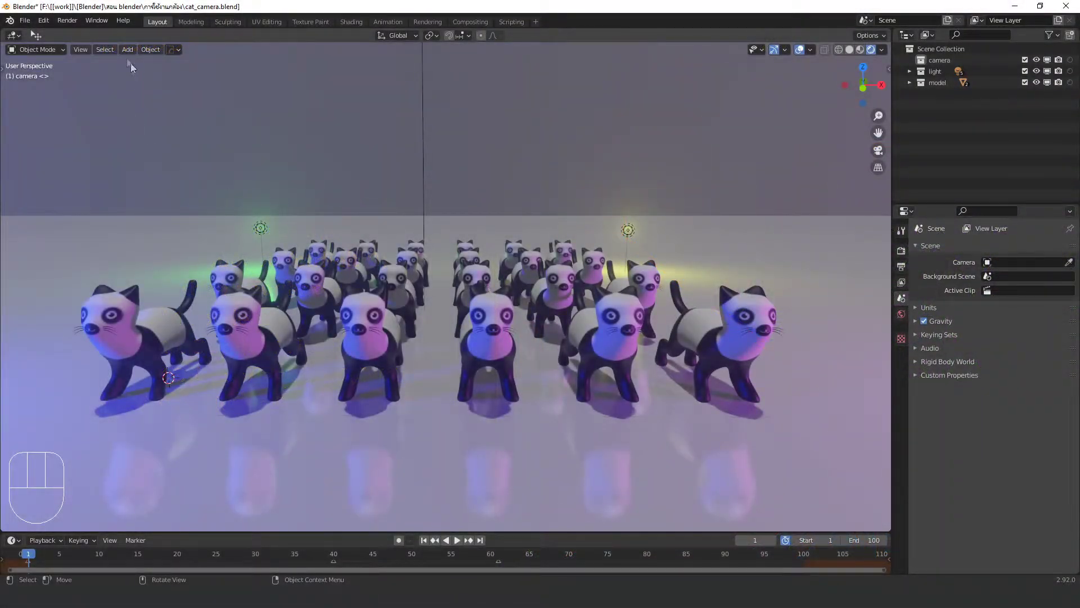
Step: Add a camera to the cat scene, then undo the addition
drag(130, 55, 182, 236)
key(g)
drag(495, 213, 521, 217)
key(ctrl+z)
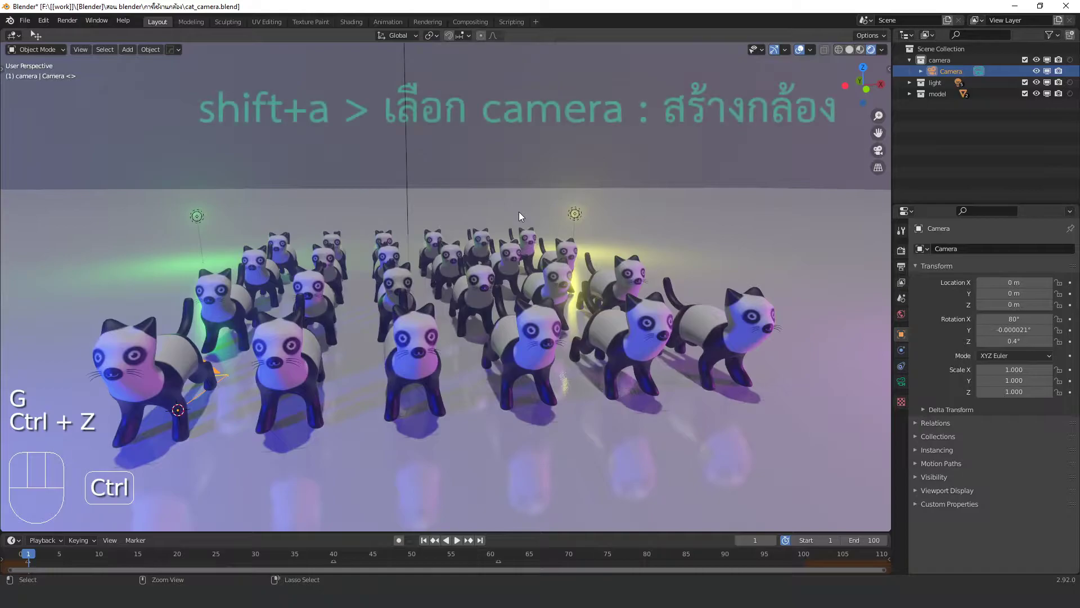
key(ctrl+z)
Step: Add the camera again and move it up above the crowd of cats
middle_click(507, 209)
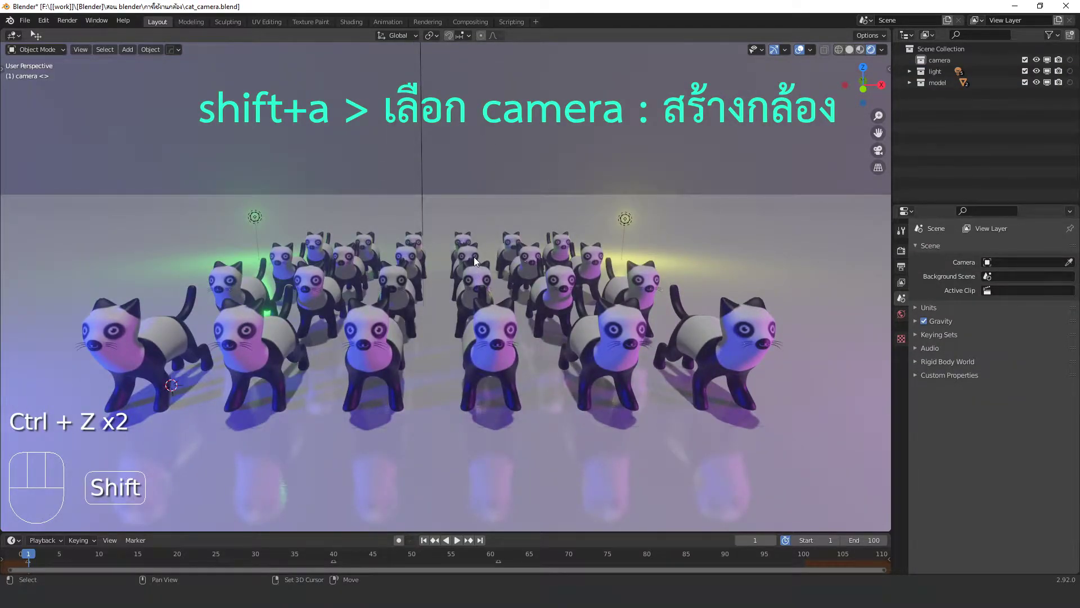
key(shift+a)
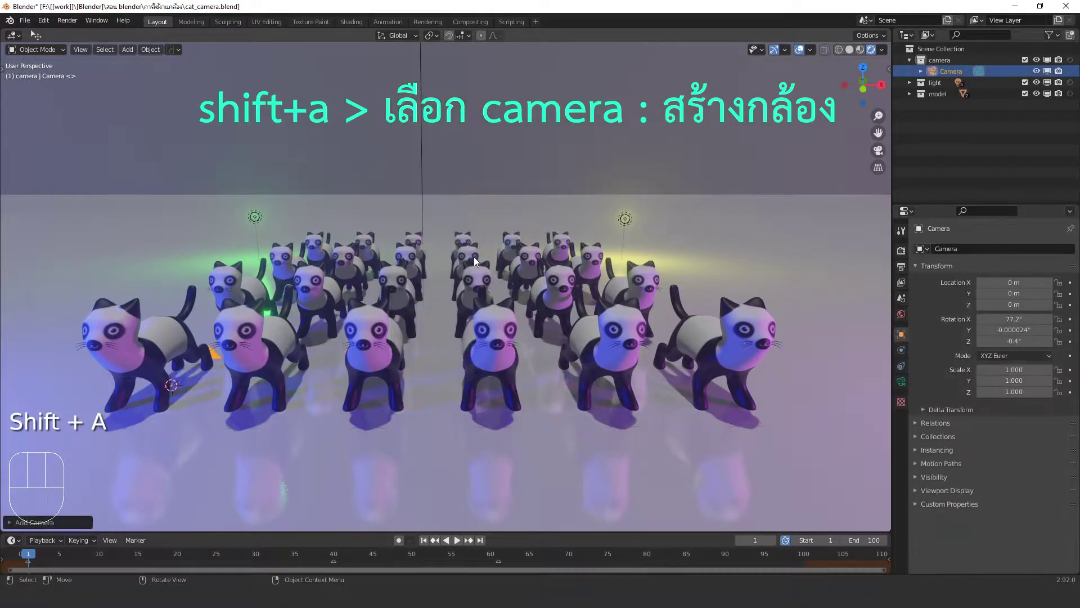
key(g)
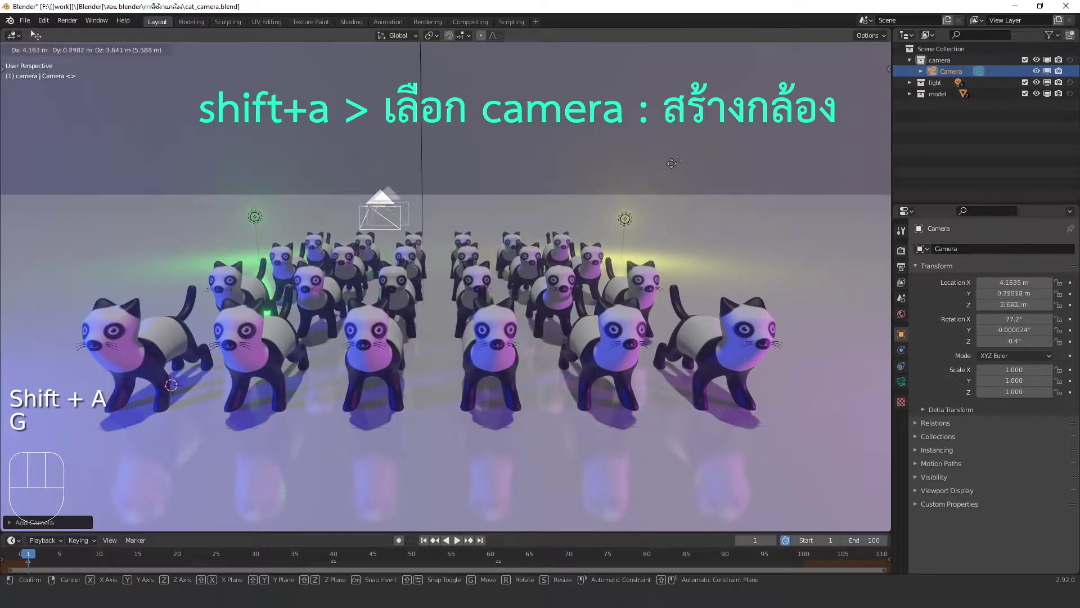
drag(471, 265, 542, 246)
Step: Look through the camera and enable Lock Camera to View in the sidebar View settings
key(KP_0)
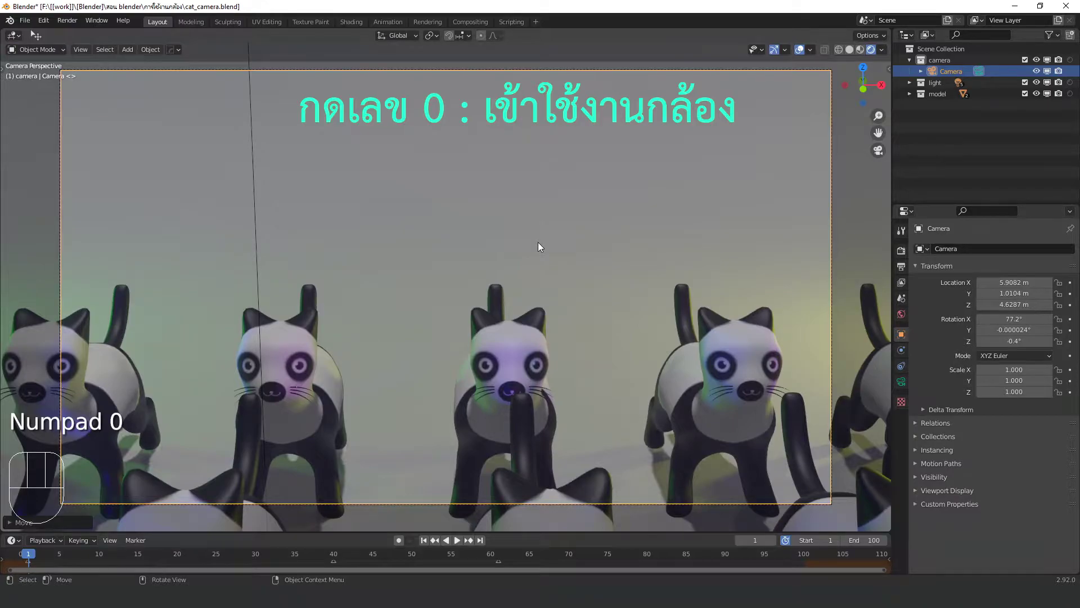
drag(590, 244, 539, 258)
key(n)
key(n)
click(890, 124)
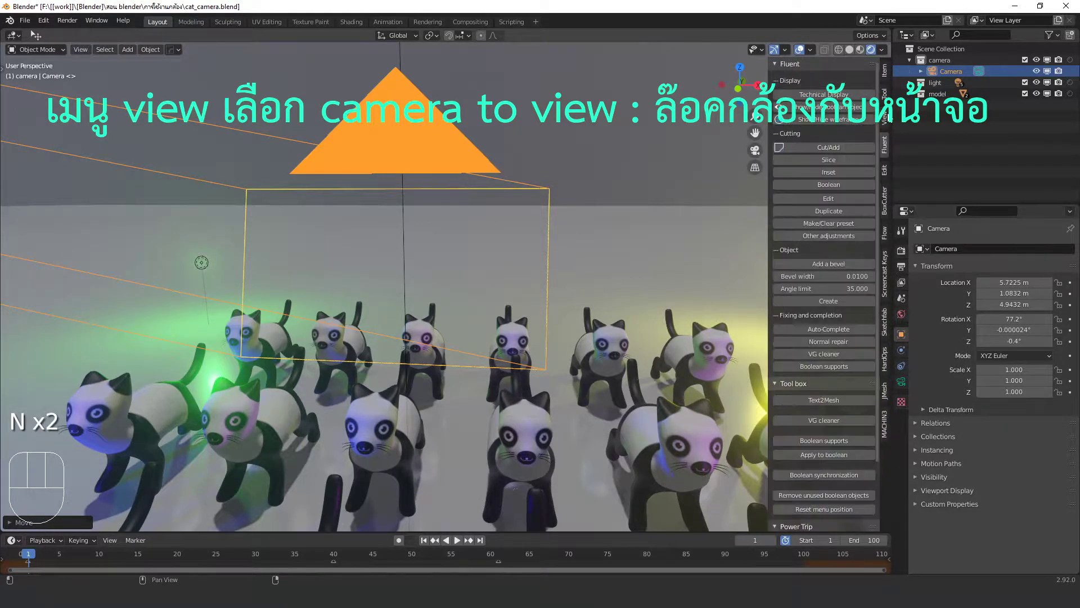
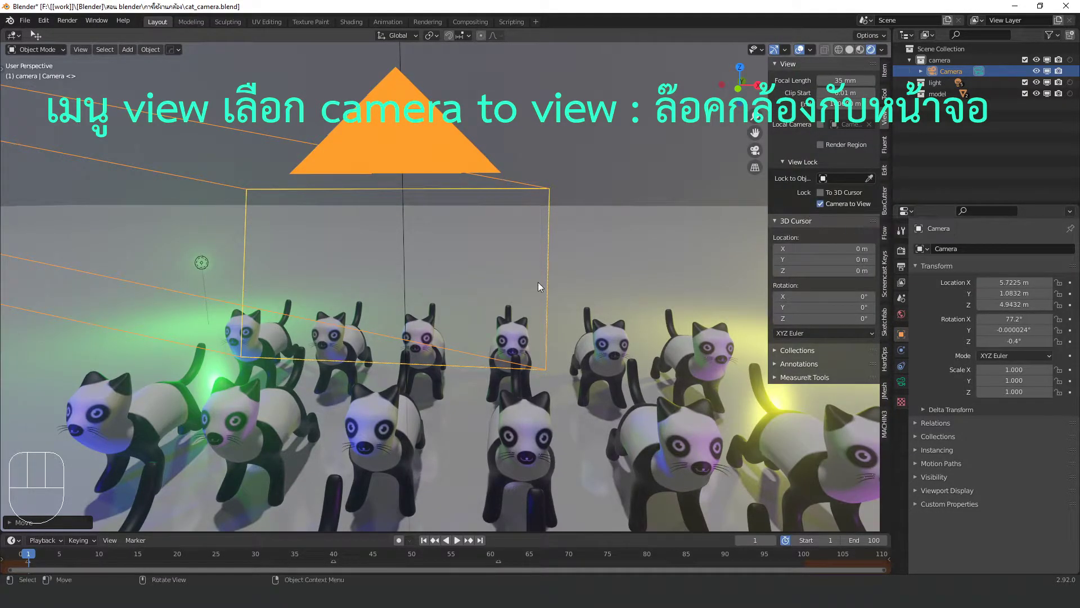
key(KP_0)
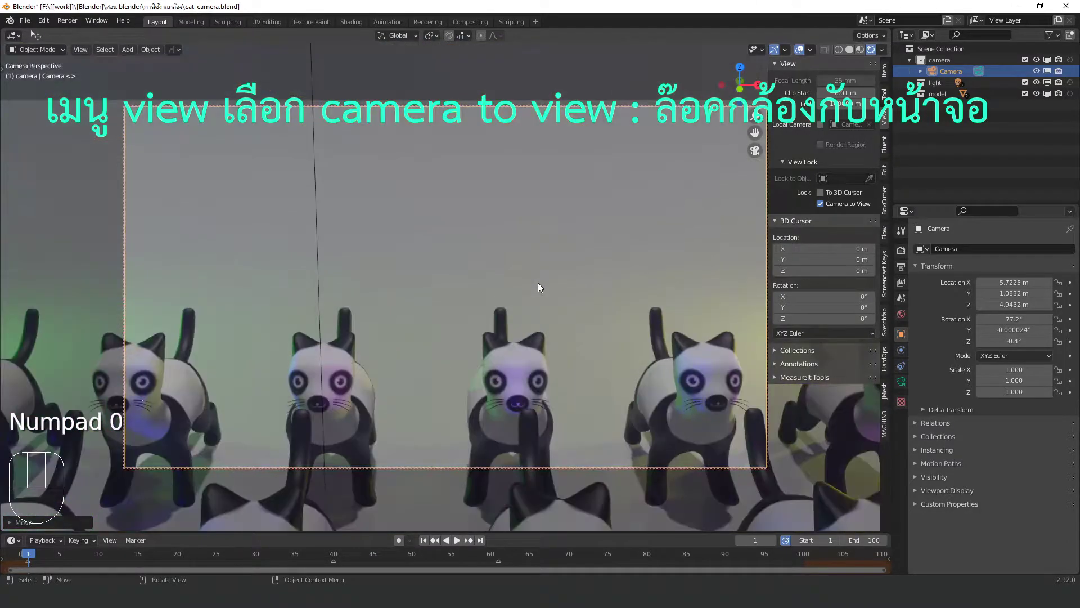
Step: Navigate the locked camera view to frame the rows of cats and start repositioning it
drag(554, 290, 549, 290)
middle_click(549, 290)
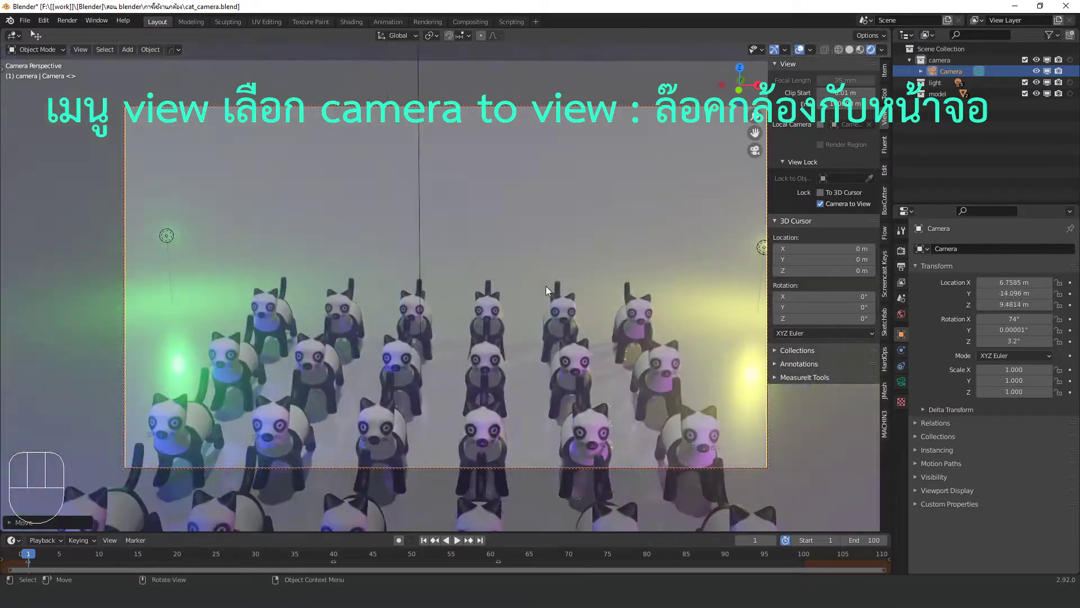
drag(547, 286, 541, 272)
middle_click(536, 277)
drag(546, 268, 541, 272)
drag(541, 272, 291, 275)
key(g)
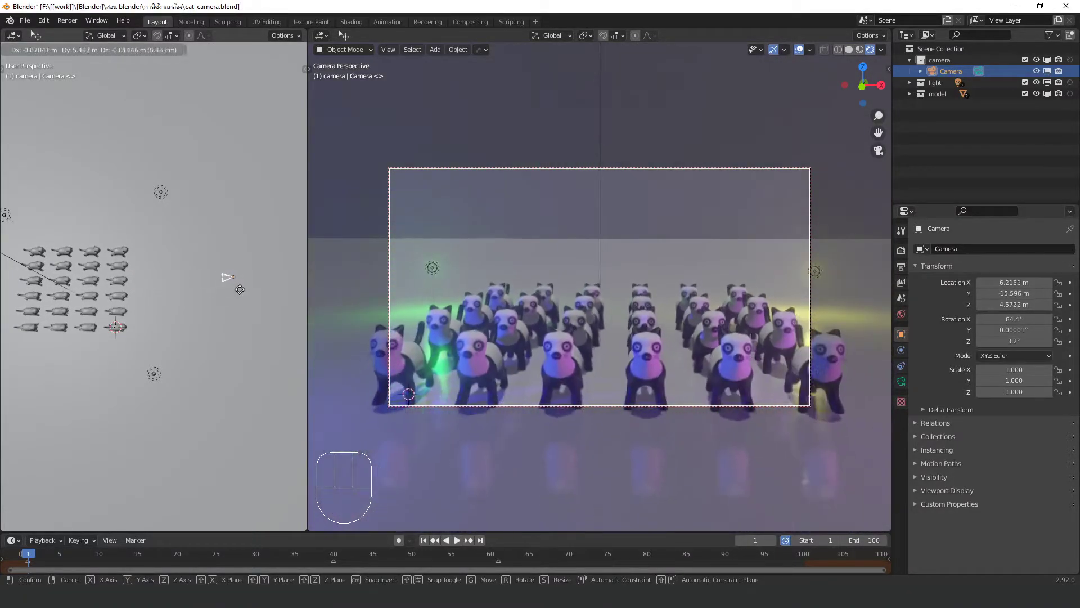
Step: Leave the camera view and orbit to a low front angle on the cat crowd
middle_click(220, 326)
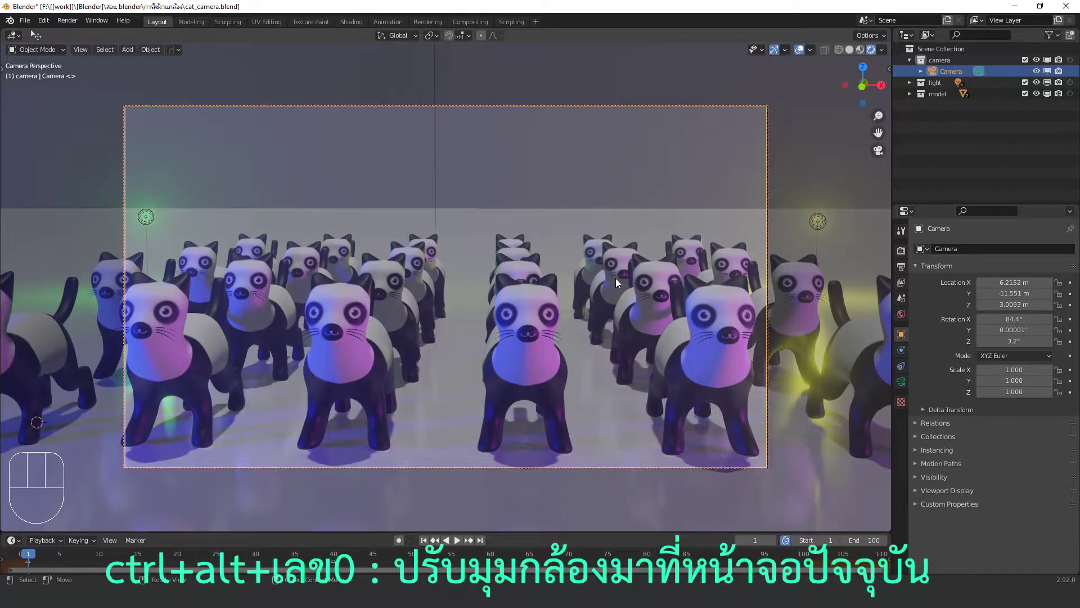
key(KP_0)
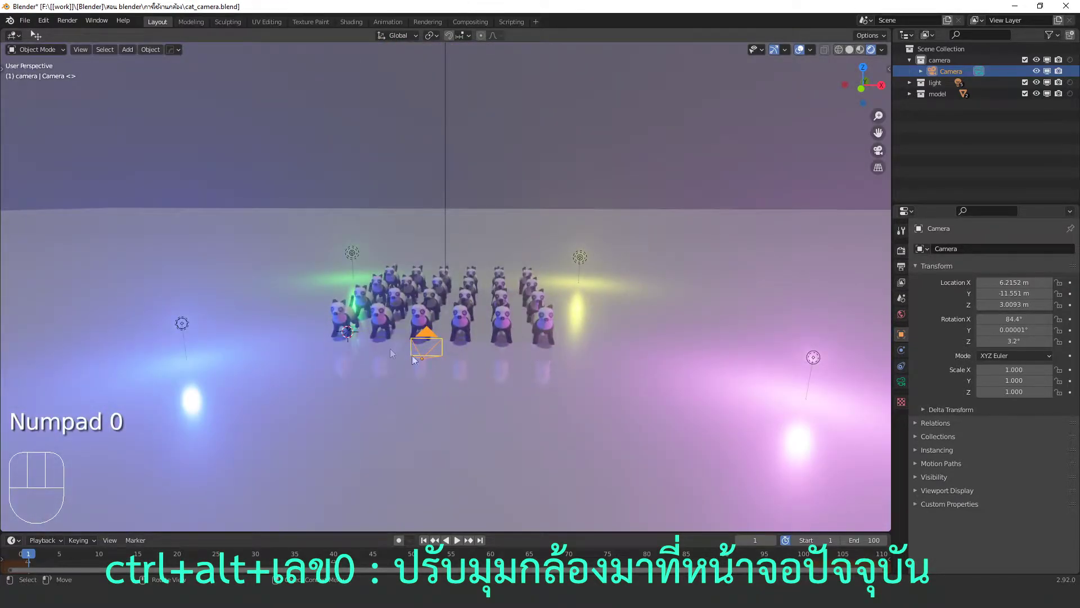
drag(413, 352, 504, 344)
scroll(up, 3)
drag(524, 360, 544, 339)
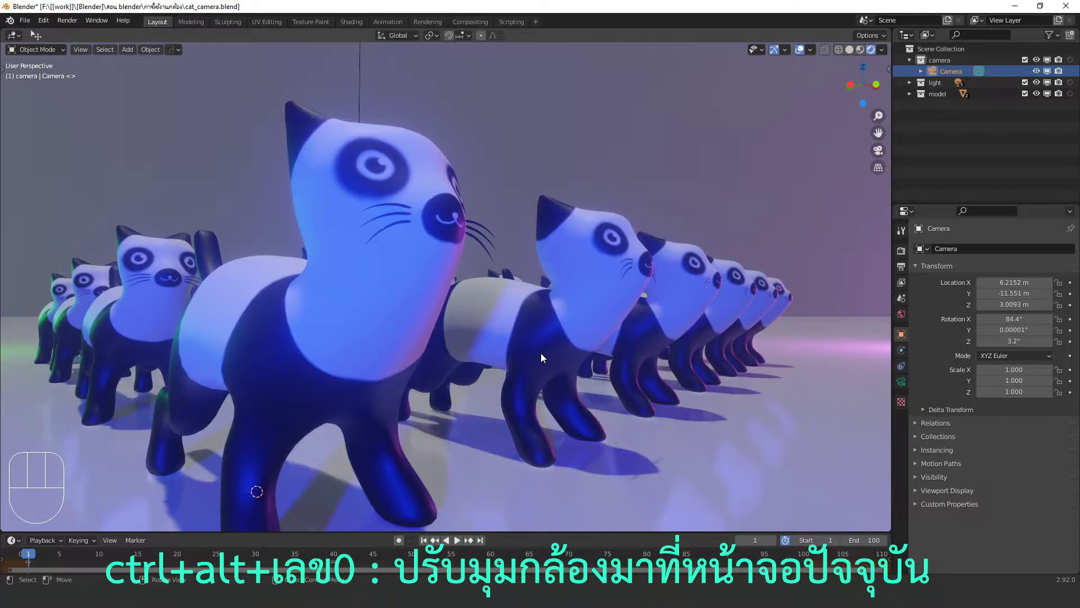
Step: Align the camera to the current front view and refine its framing of the cats
key(ctrl+alt+KP_0)
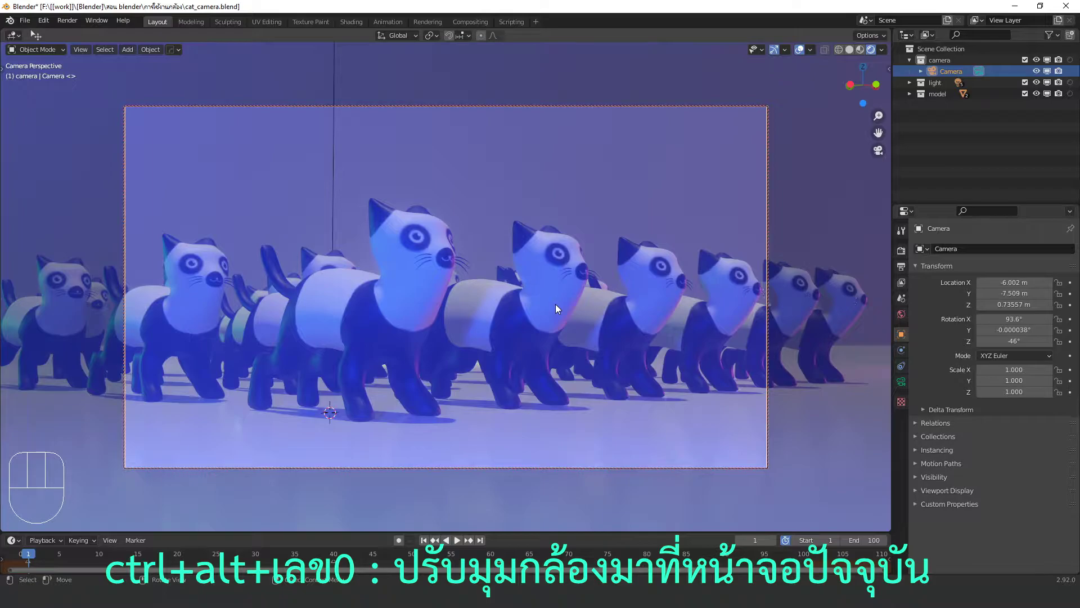
drag(558, 311, 462, 325)
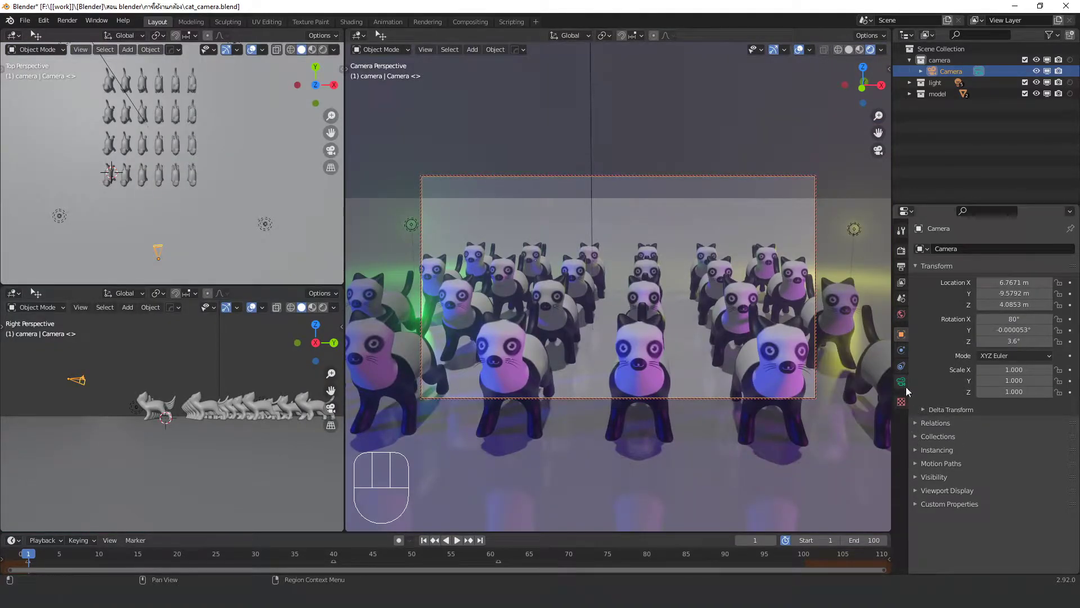
Step: In the camera properties, switch Lens Type to Orthographic, then Panoramic Fisheye
click(901, 390)
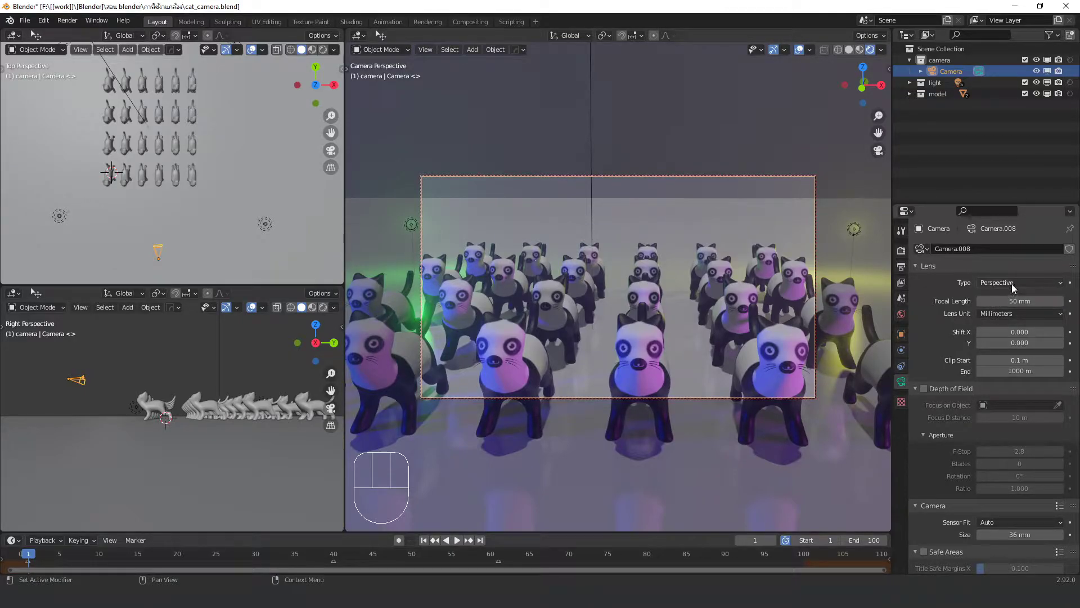
click(1007, 312)
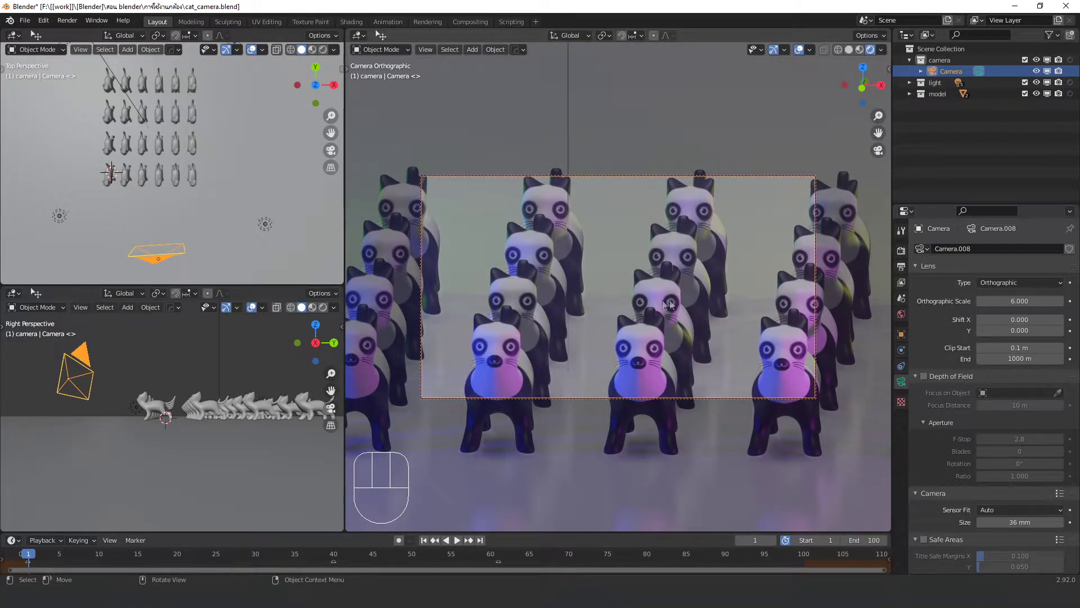
drag(1005, 323, 902, 261)
drag(996, 253, 1003, 291)
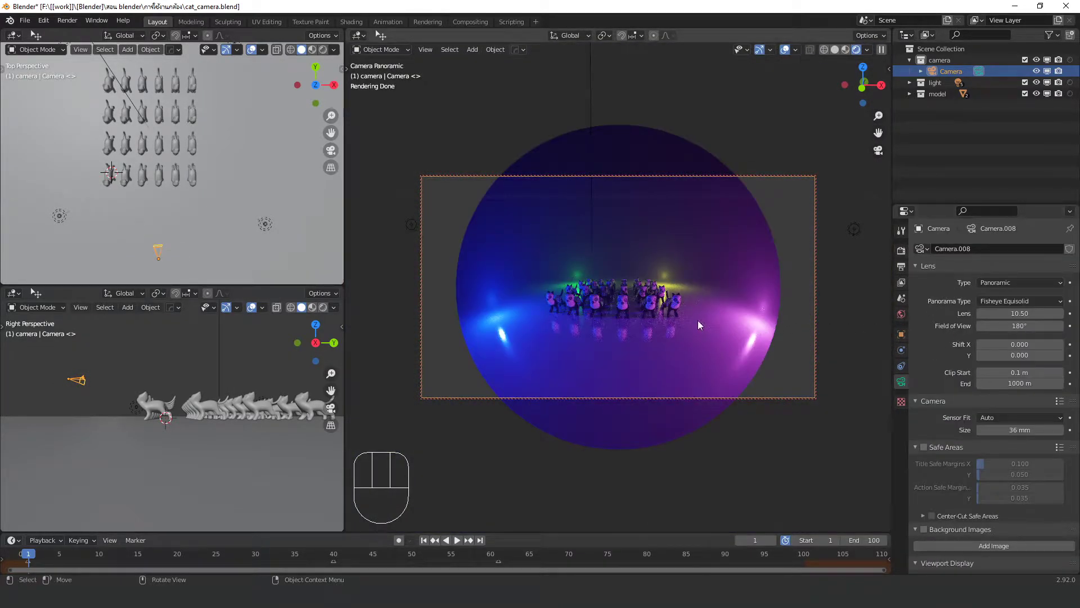
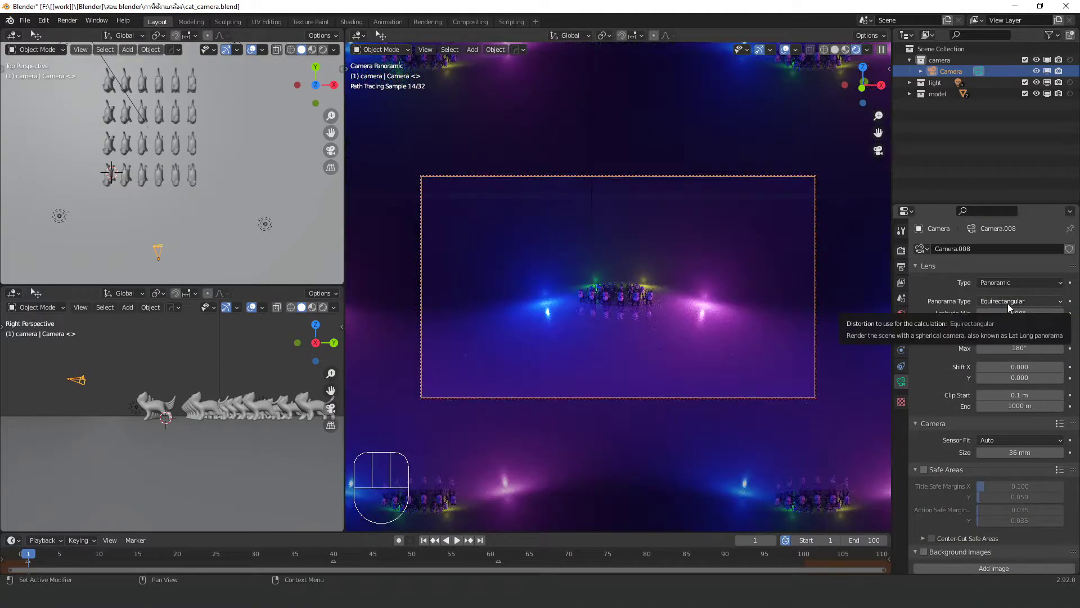
Step: Try the Equirectangular panorama type, then set the lens back to Perspective
drag(1012, 306, 951, 355)
click(992, 291)
click(991, 289)
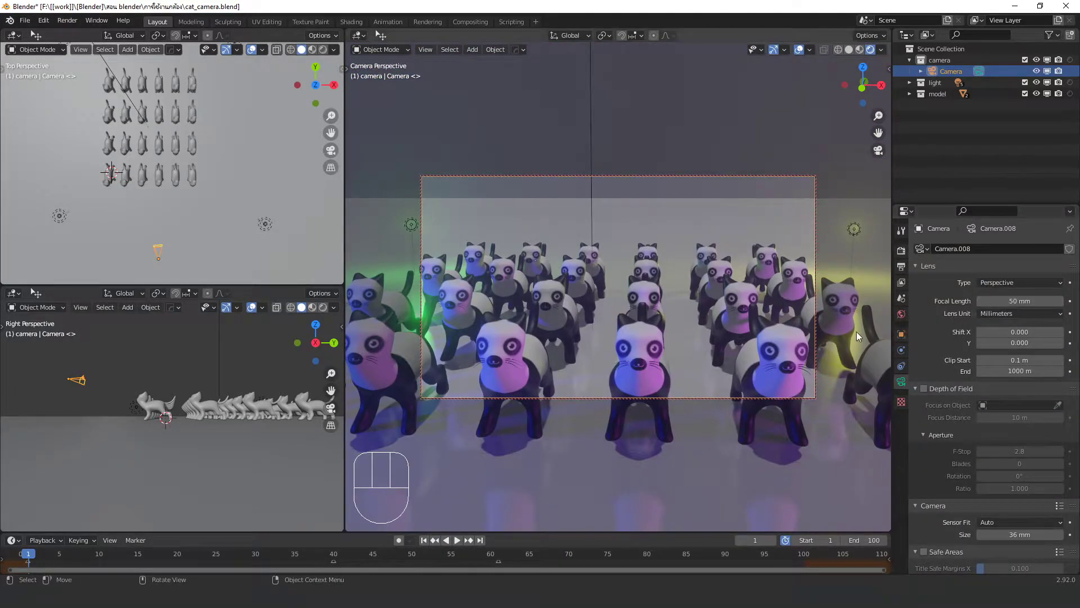
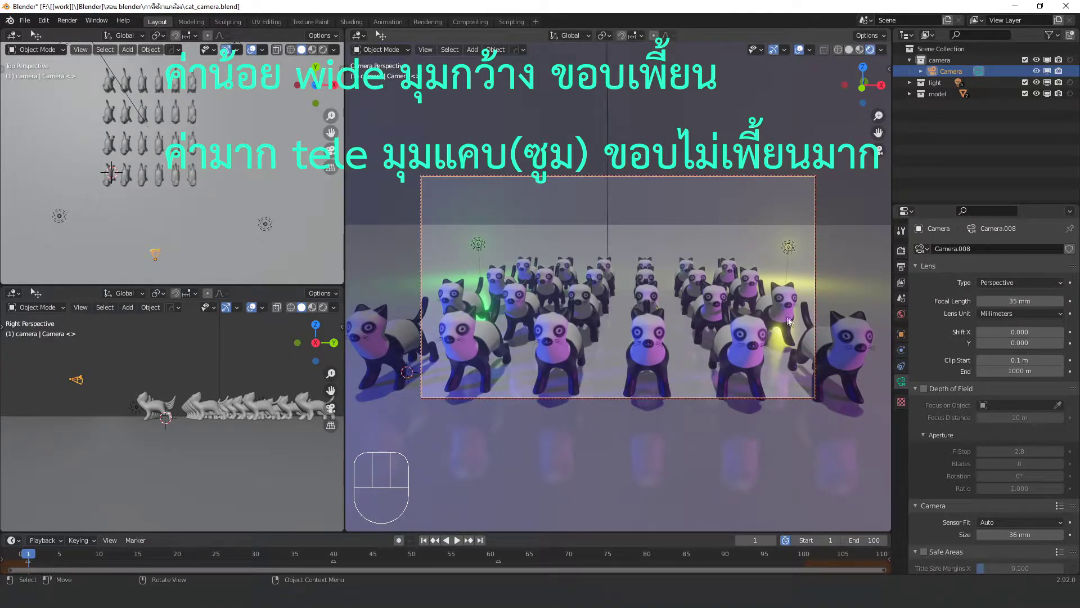
Step: Drag the Focal Length through wide to telephoto values and settle on 23 mm
drag(760, 304, 87, 387)
key(g)
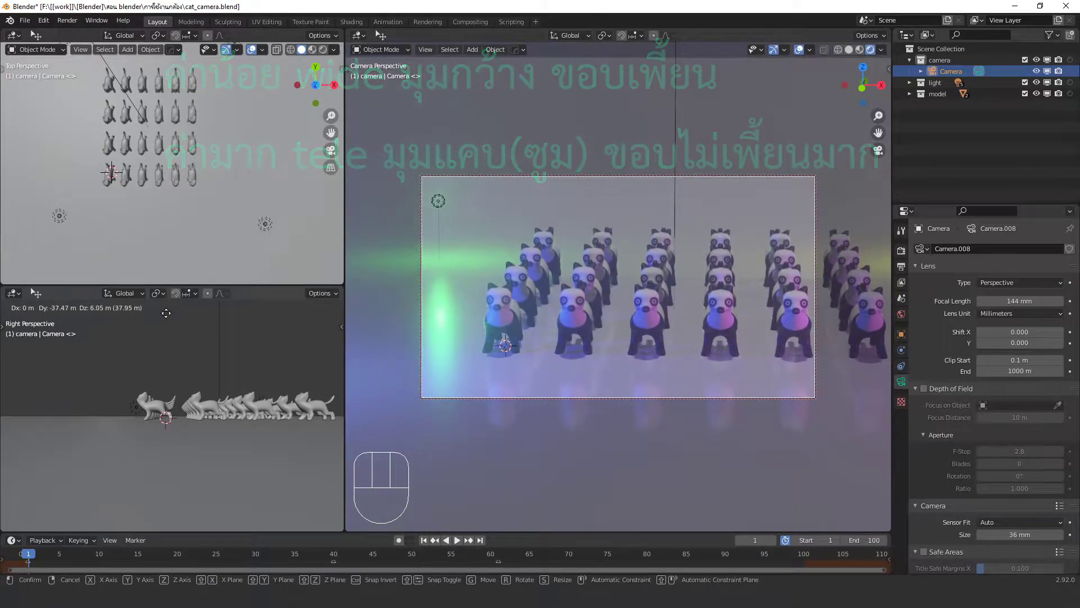
middle_click(699, 322)
Step: Enable Depth of Field with the 'focus' Empty as target at F-Stop 0.1, moving it among the cats
click(932, 391)
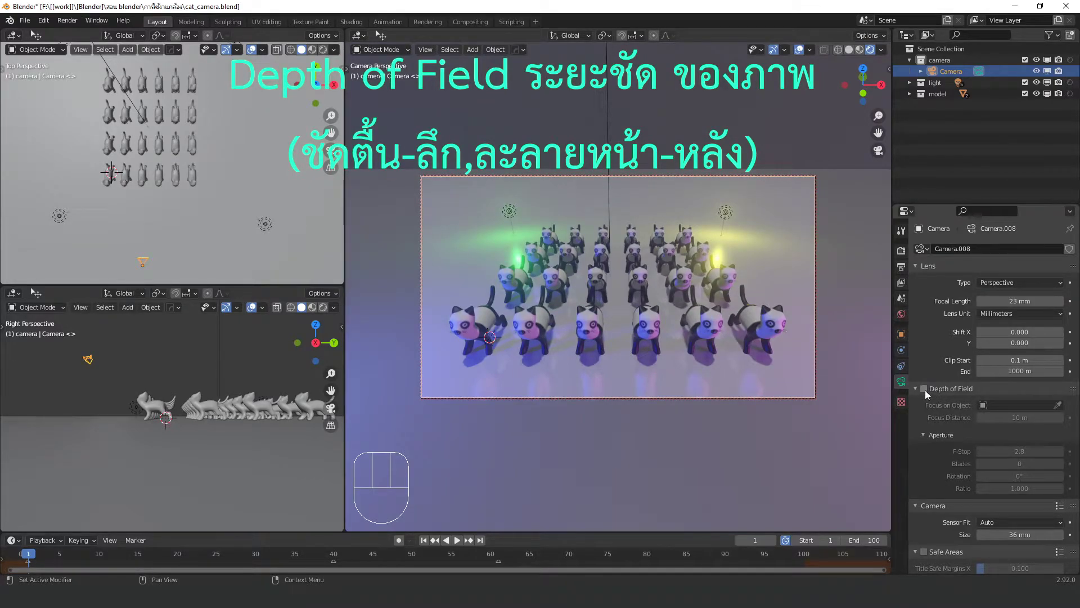
click(932, 394)
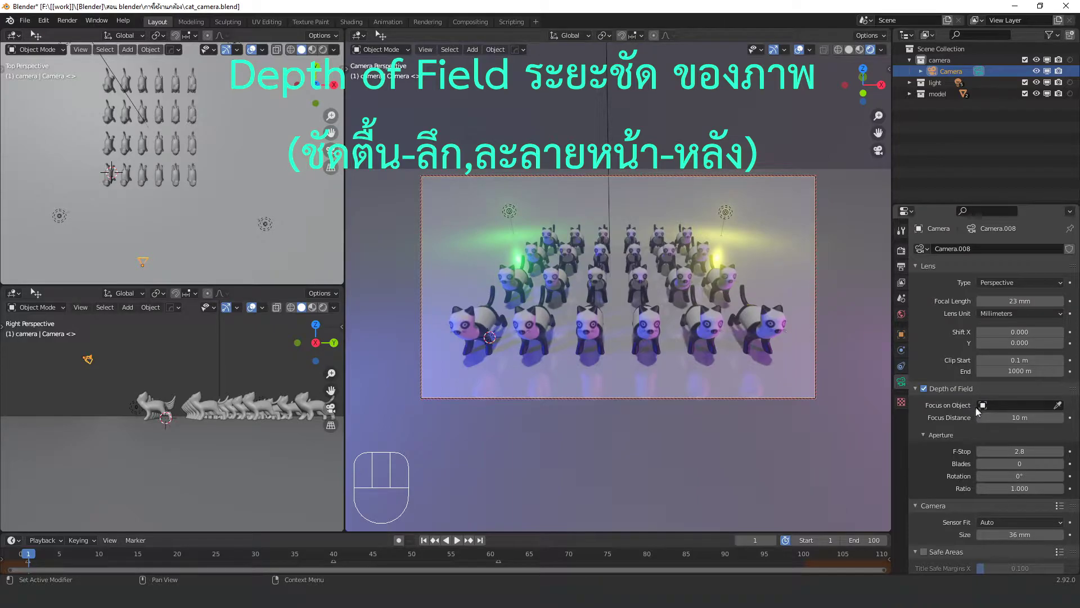
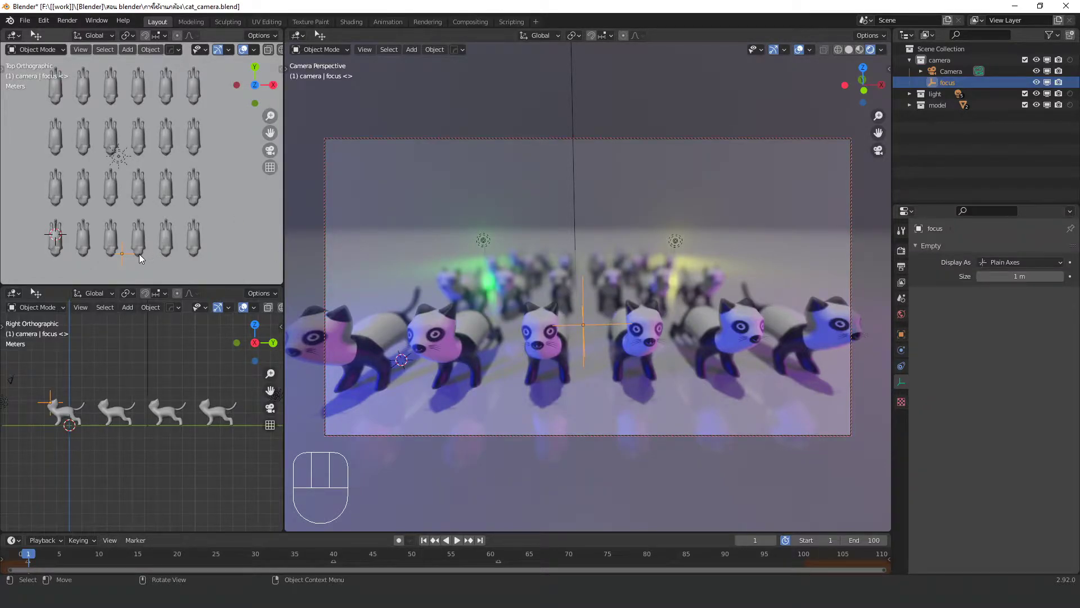
key(g)
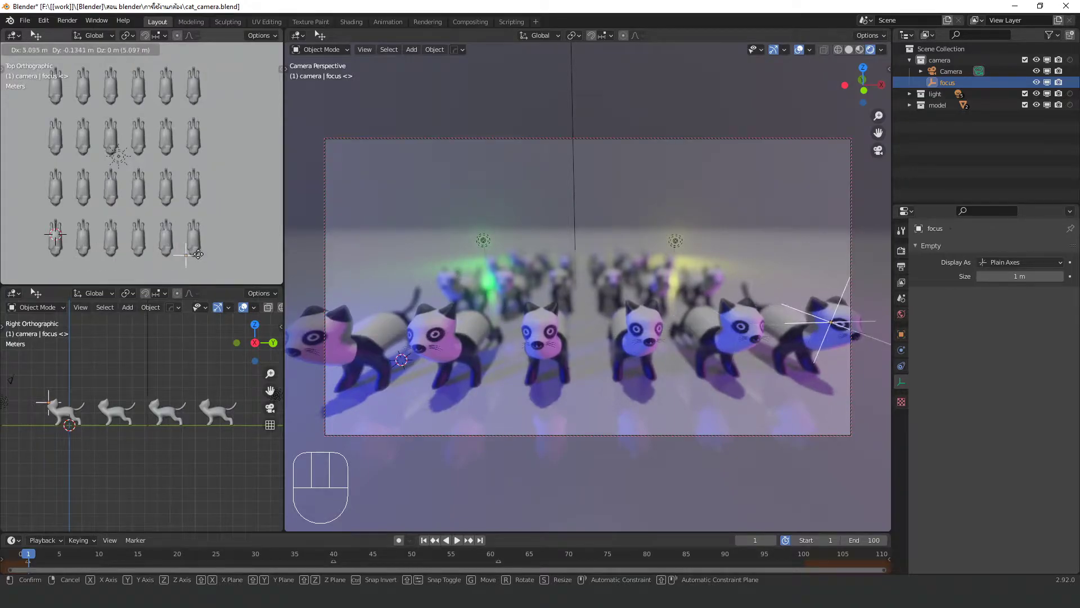
key(n)
key(KP_0)
Step: Pull back to see the herd, select the camera and show its location and rotation values
drag(561, 313, 751, 316)
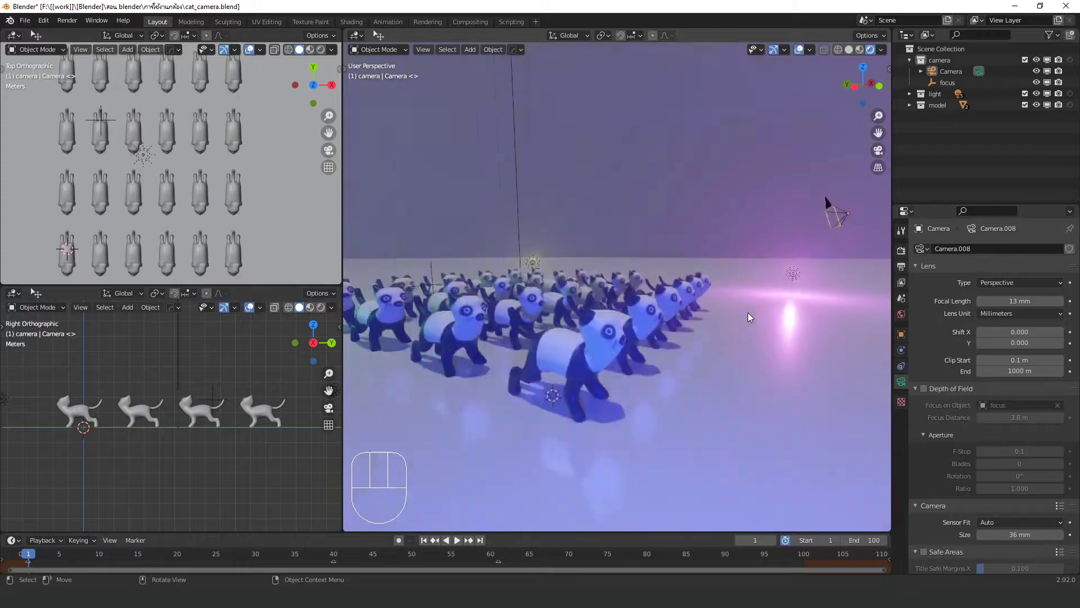
drag(742, 327, 747, 290)
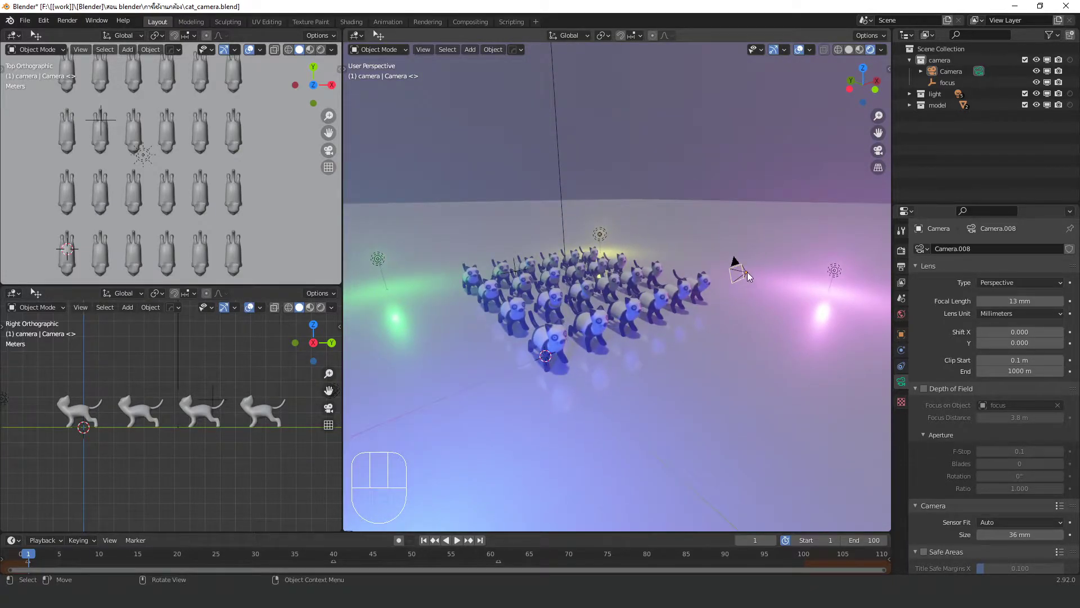
click(748, 278)
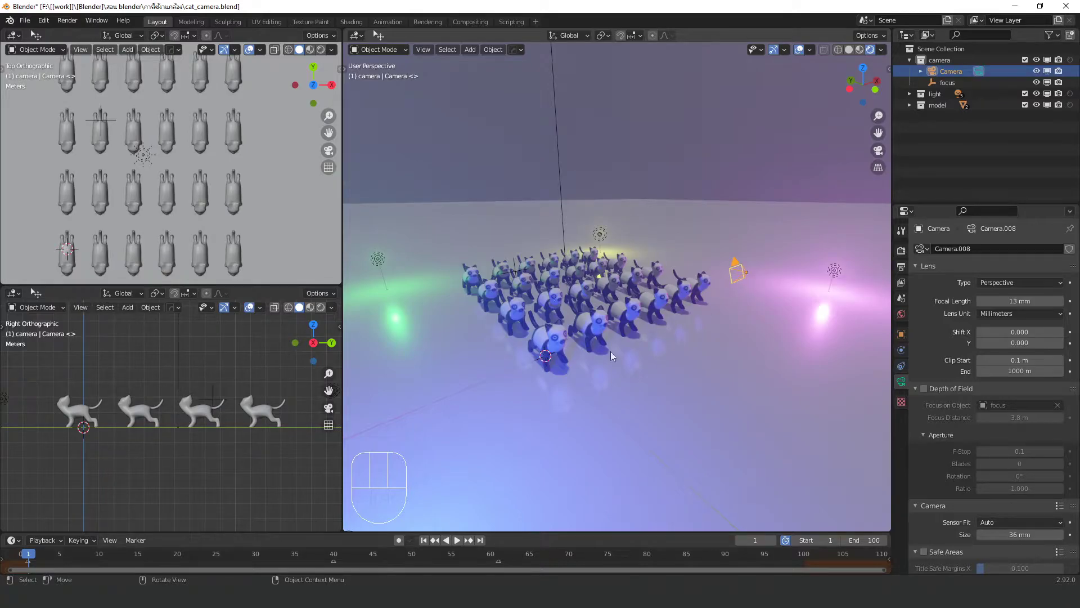
click(902, 341)
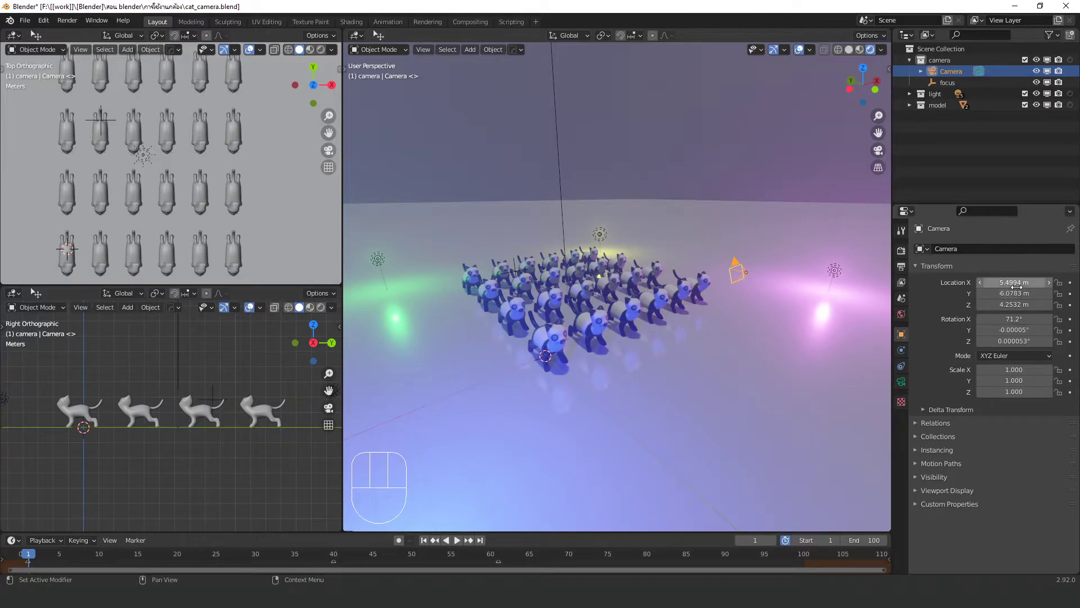
Step: Bring the view low and close to the front row of cats for the camera framing
drag(659, 349, 553, 324)
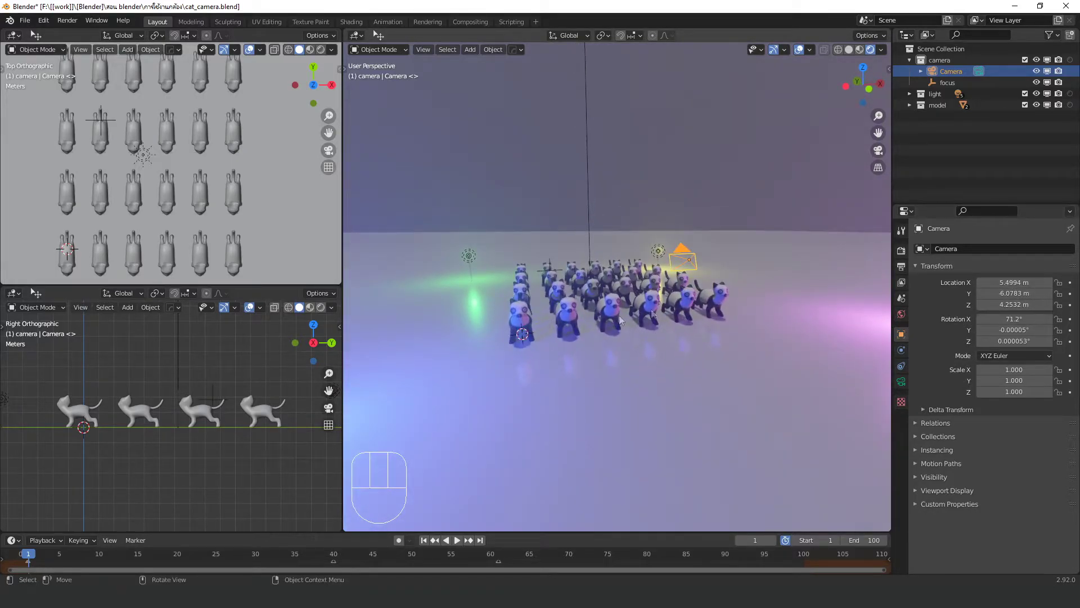
middle_click(607, 264)
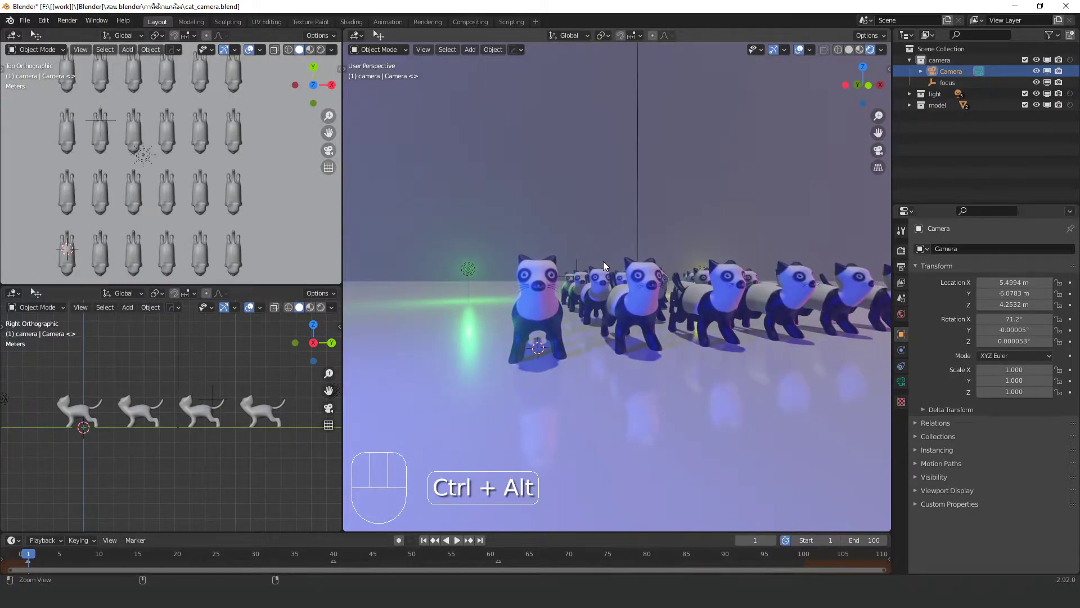
drag(608, 265, 30, 561)
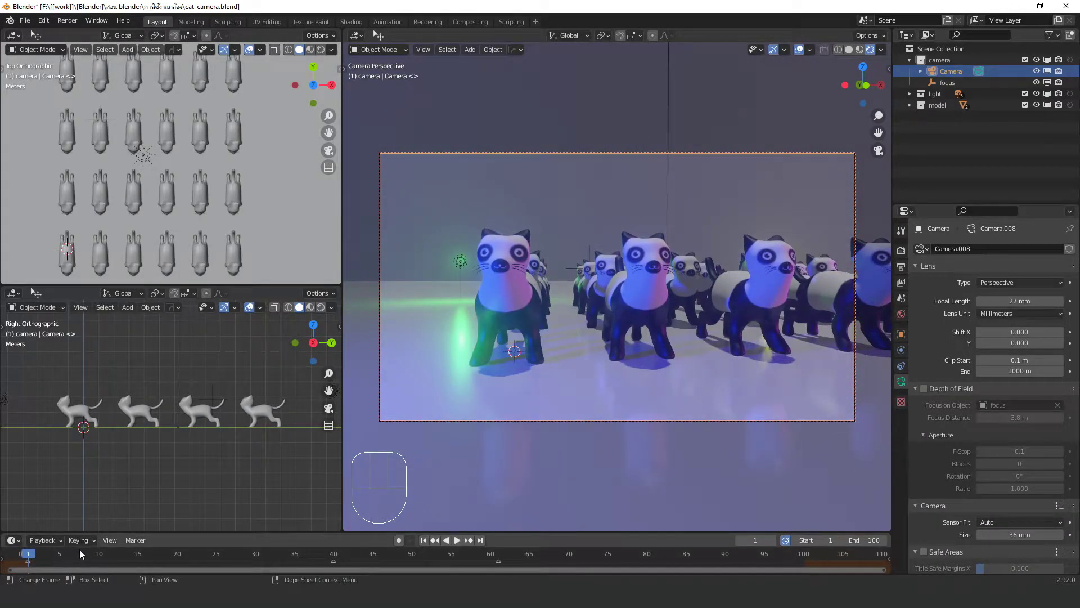
Step: Keyframe the camera's location and rotation at frame 1
click(957, 78)
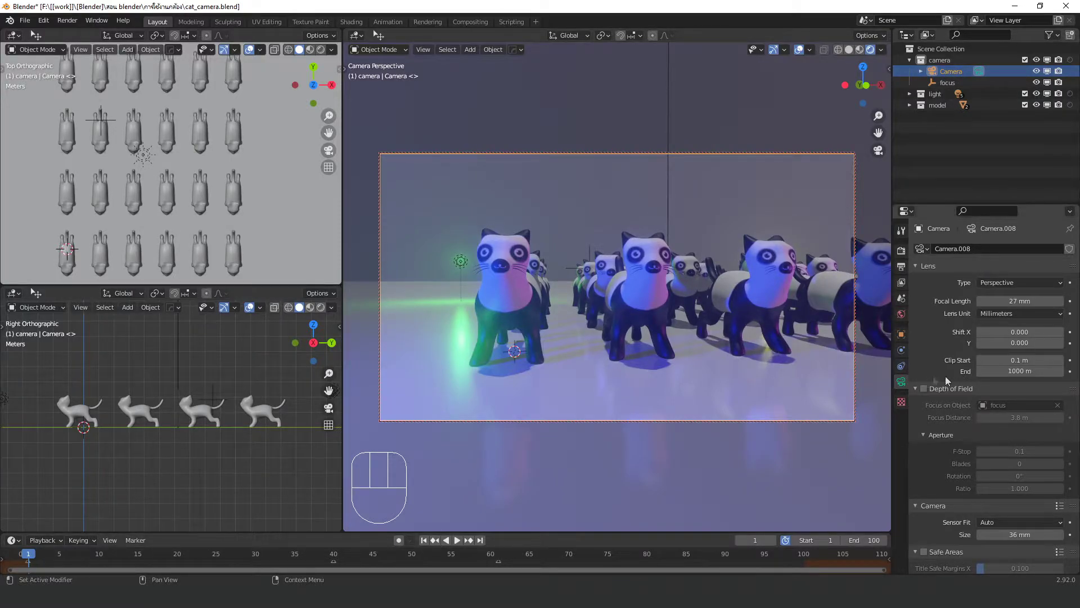
click(901, 342)
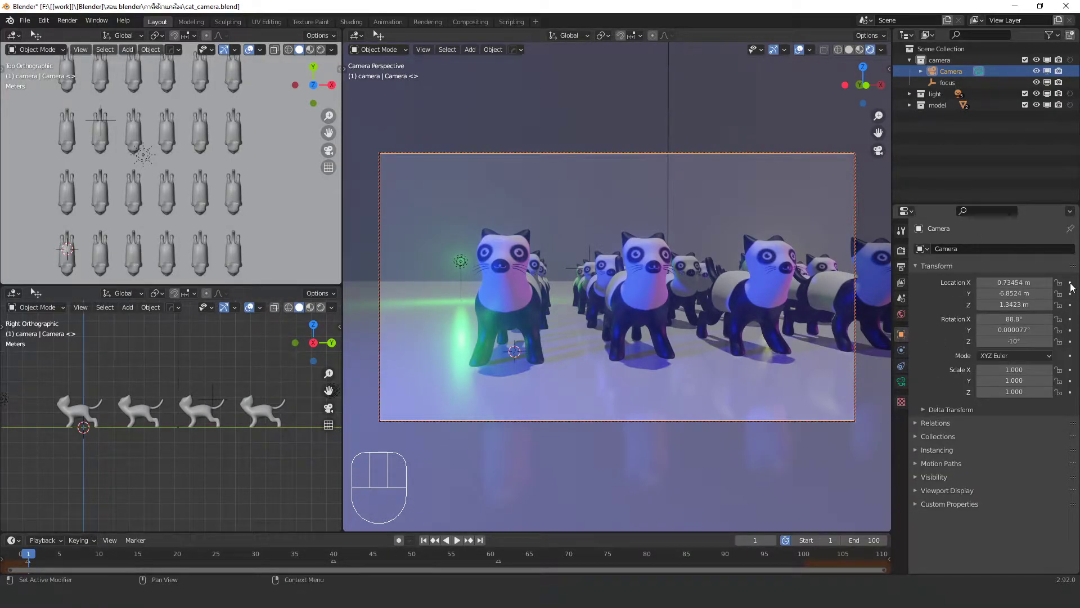
click(1075, 292)
click(1075, 299)
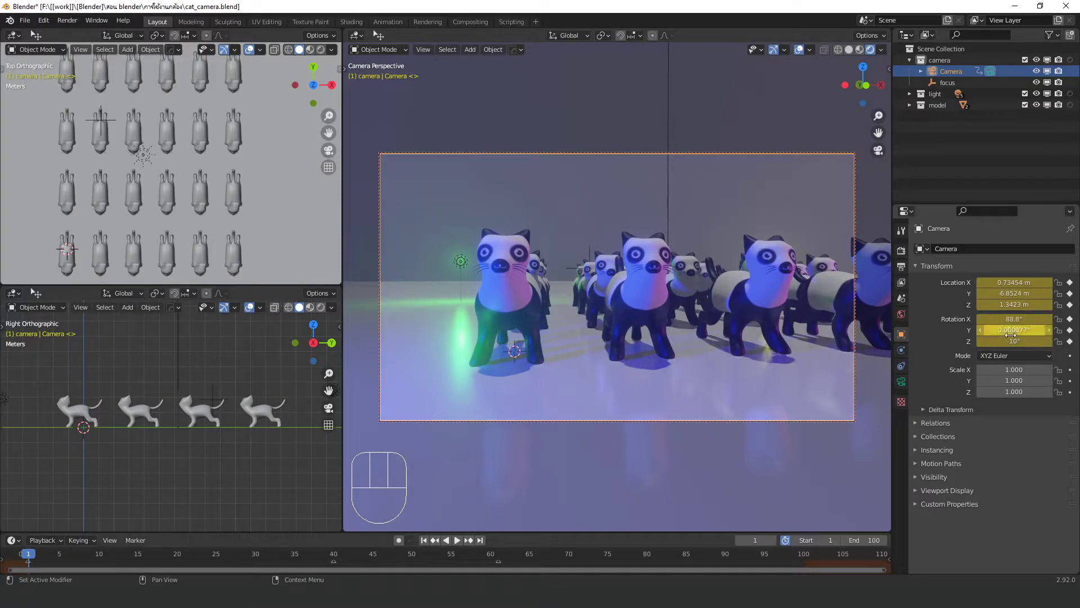
Step: At frame 100, move and turn the camera to a side angle and keyframe location and rotation again
drag(580, 567, 288, 328)
key(g)
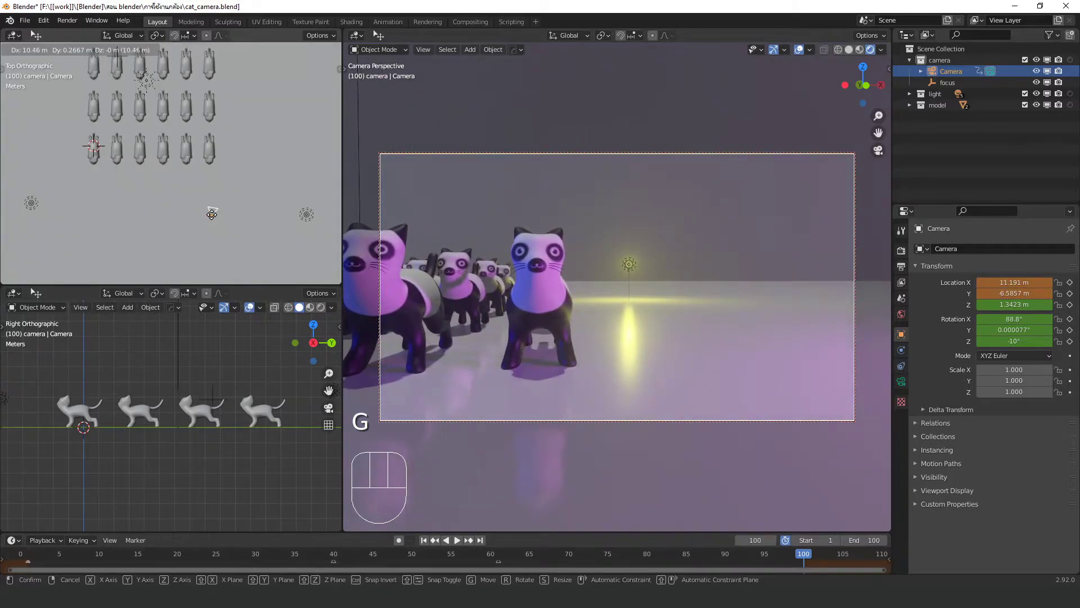
drag(687, 322, 687, 322)
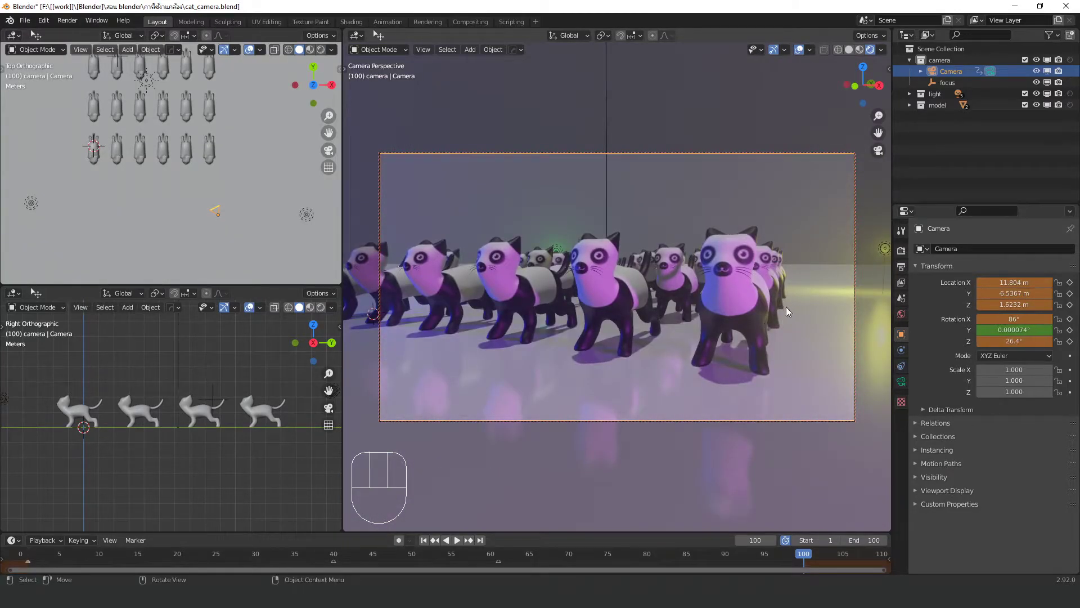
click(1074, 286)
click(1074, 295)
drag(1072, 312, 1075, 328)
click(1071, 320)
click(1071, 347)
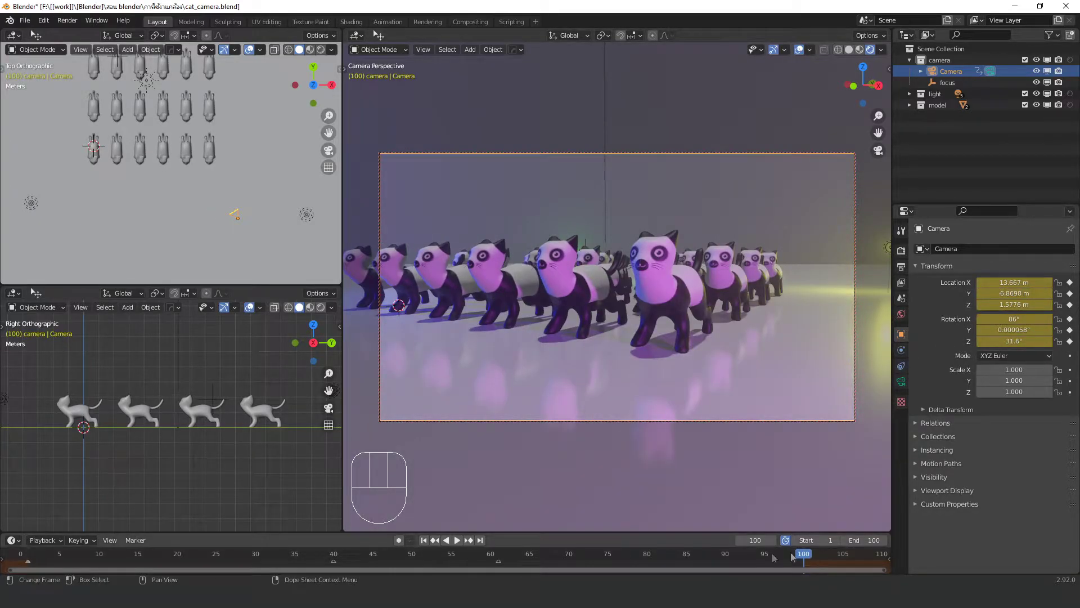
Step: Play the camera move, then add an Empty, place it among the cats and lift it slightly
click(459, 543)
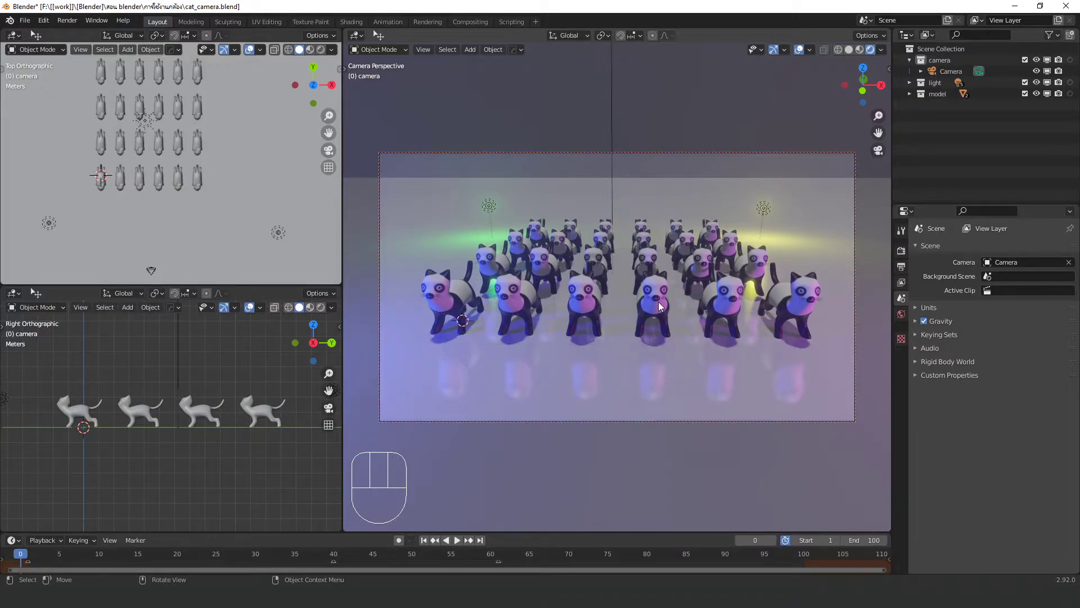
key(shift+a)
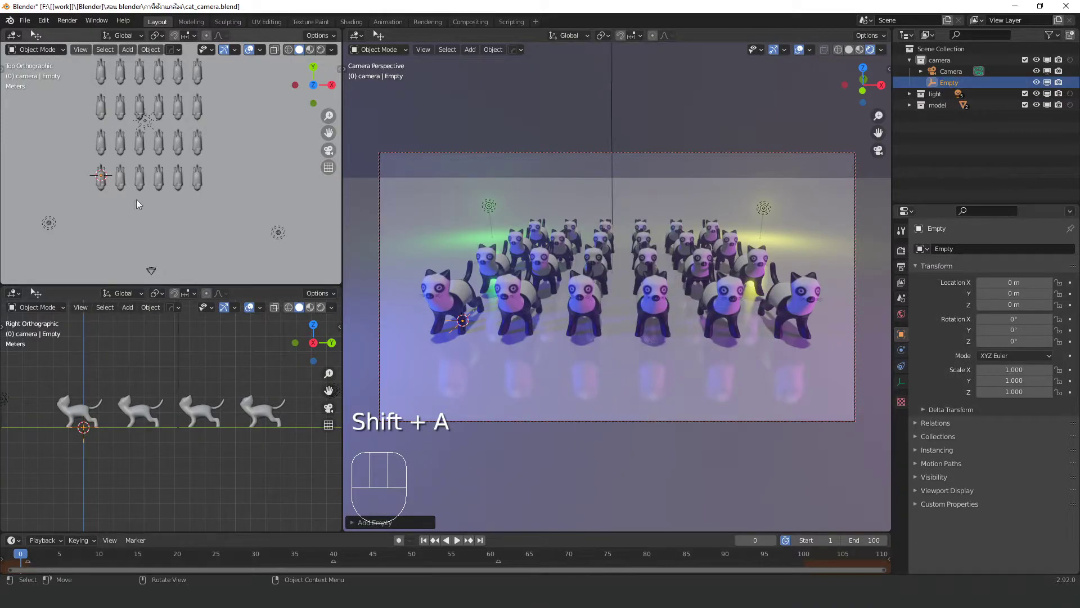
key(shift+a)
key(g)
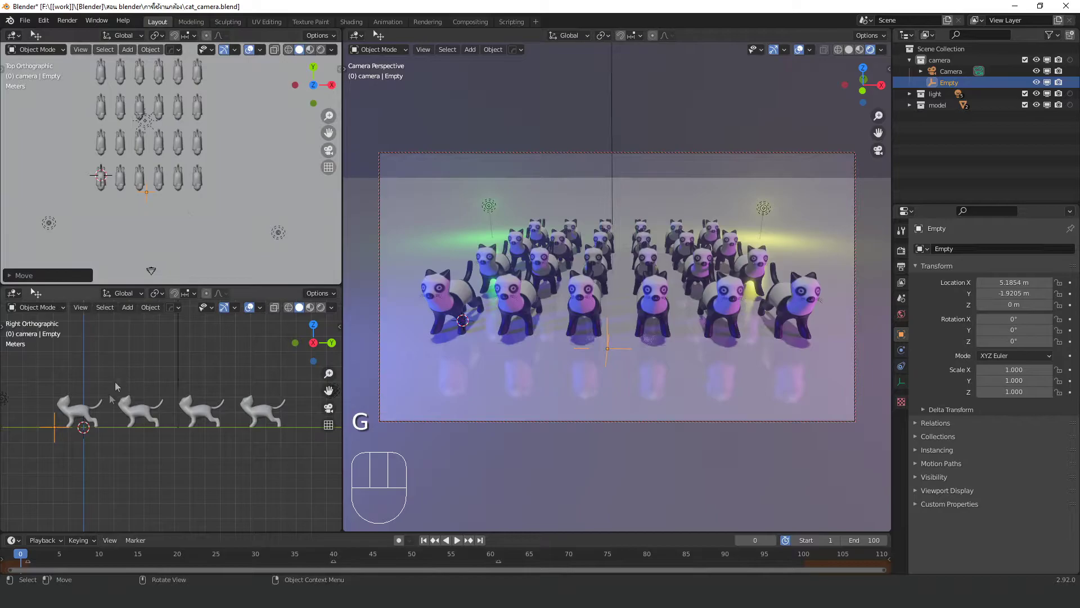
key(g)
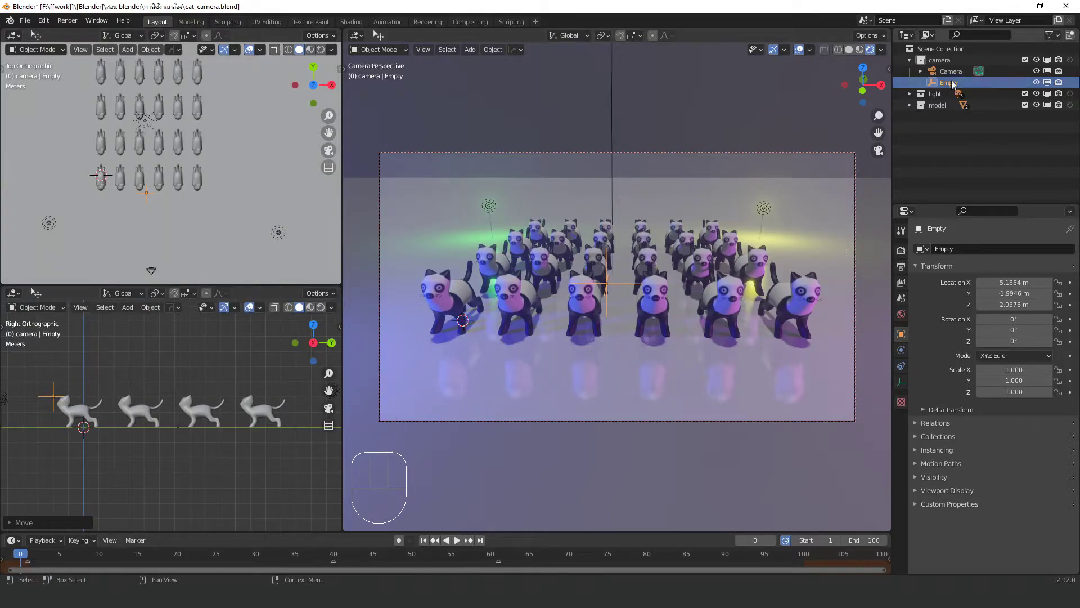
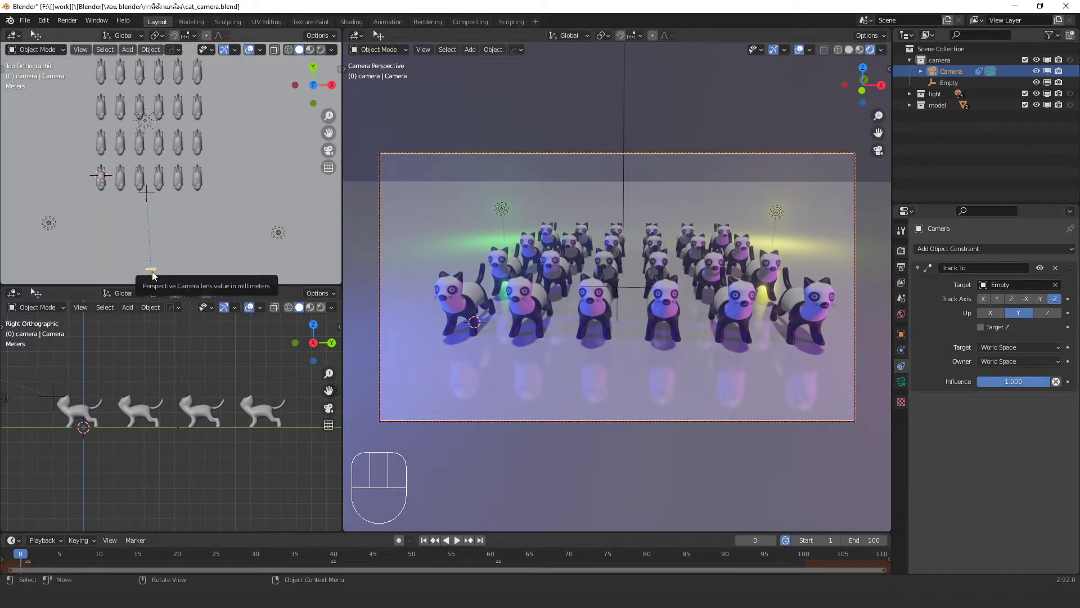
Step: Move the camera and then the Empty to check the Track To constraint keeps the camera aimed at it
key(g)
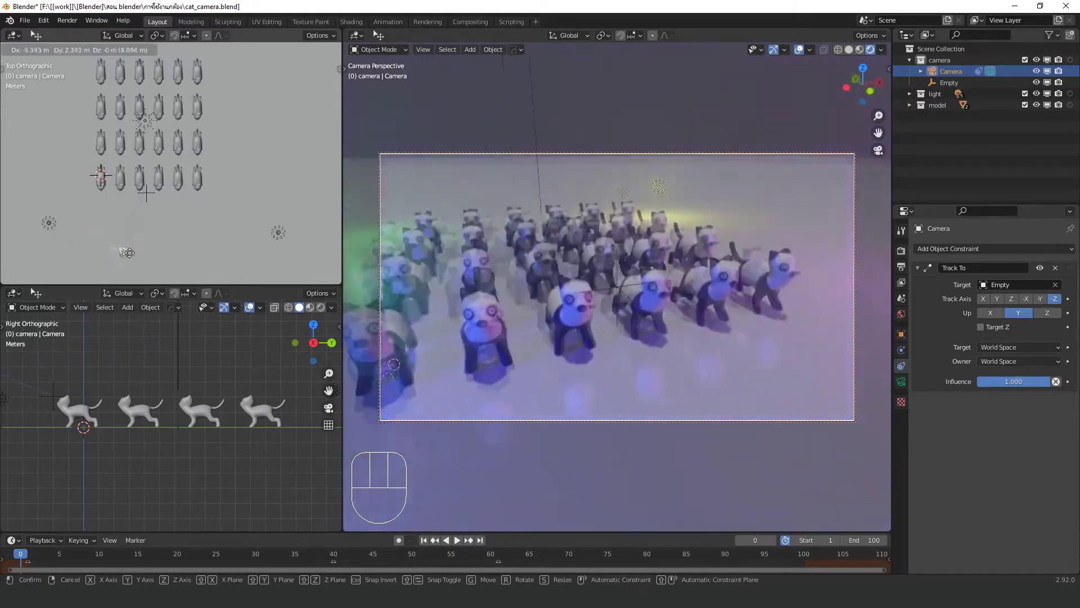
key(g)
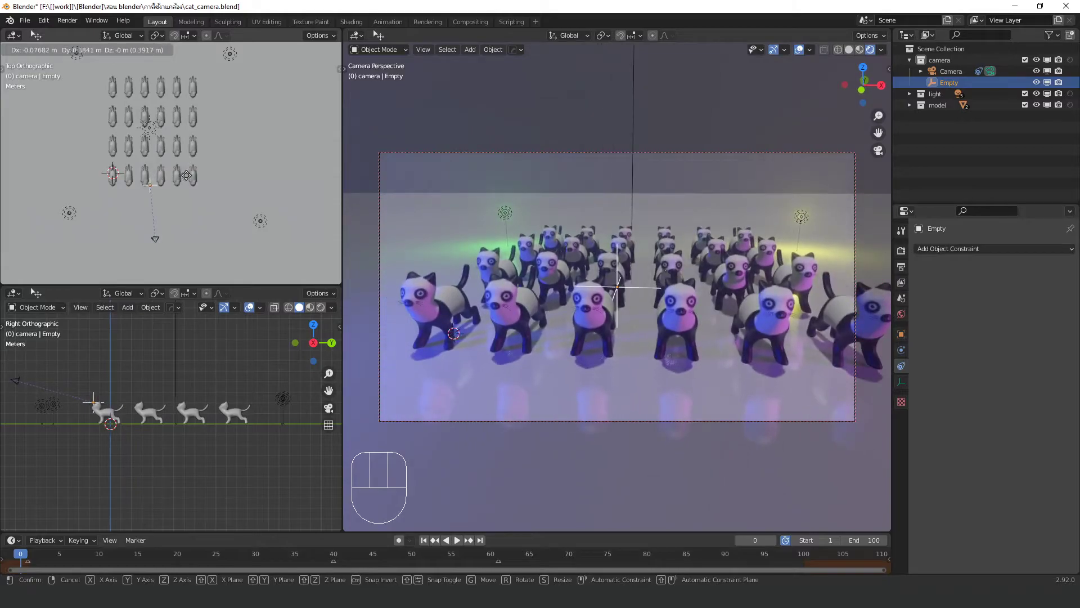
Step: Duplicate the tracking camera three times and spread the copies around the cat crowd
drag(599, 304, 579, 308)
middle_click(565, 315)
key(shift+a)
click(592, 336)
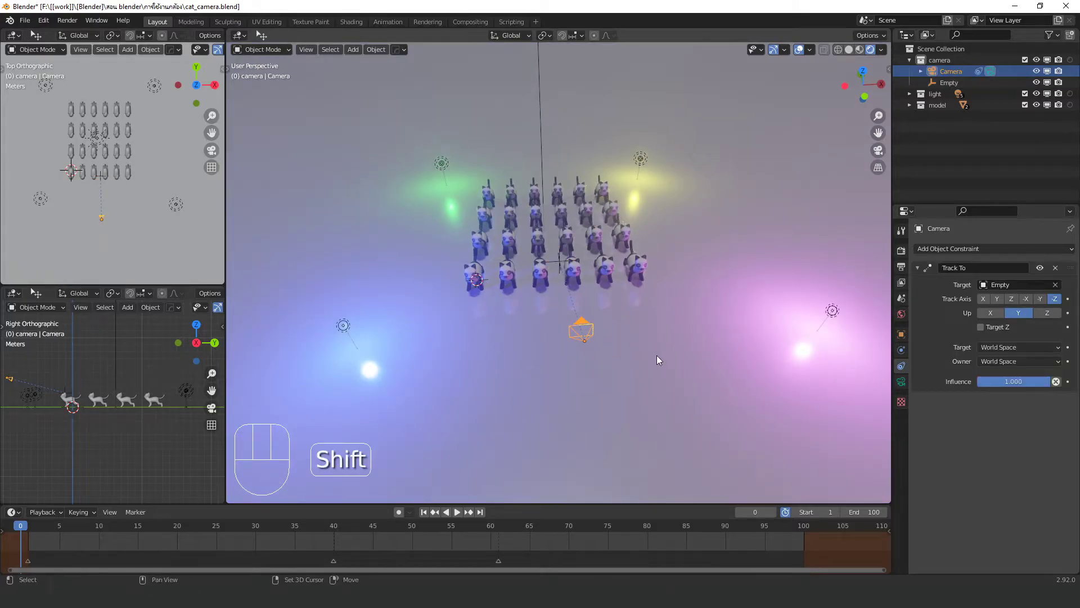
key(shift+d)
key(shift+d)
key(shift+d)
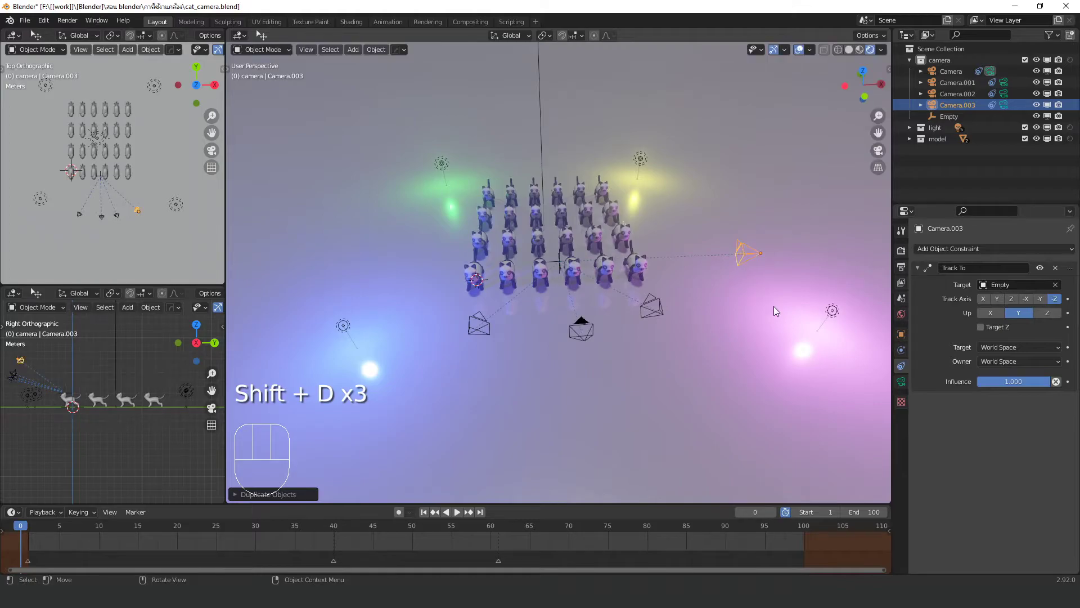
drag(551, 350, 549, 358)
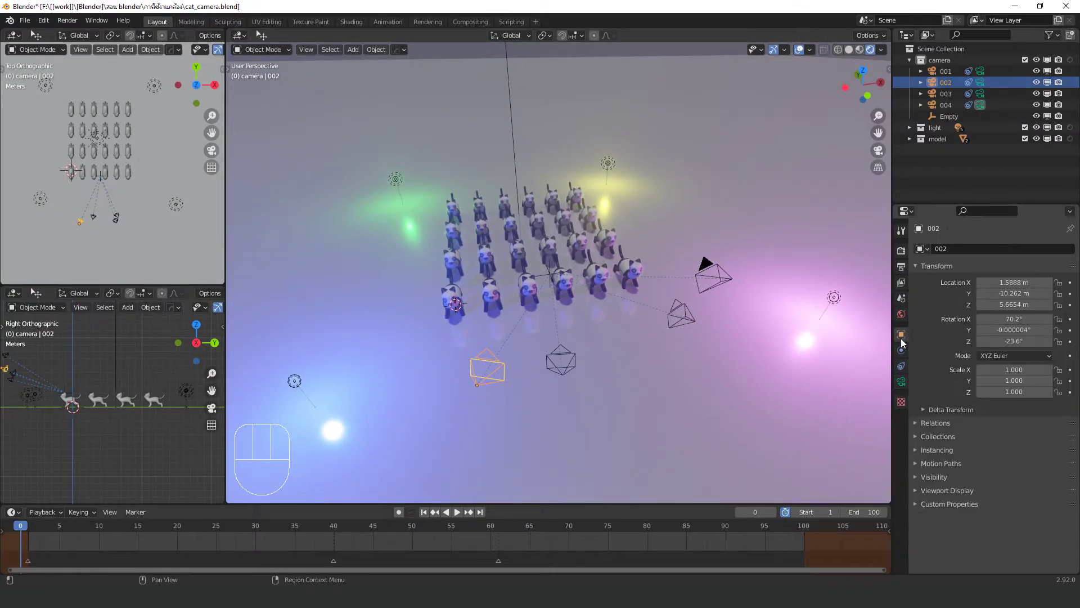
Step: Enable Viewport Display > Name on each camera so 001–004 are labelled in the viewport
click(905, 339)
drag(917, 497, 942, 489)
click(981, 503)
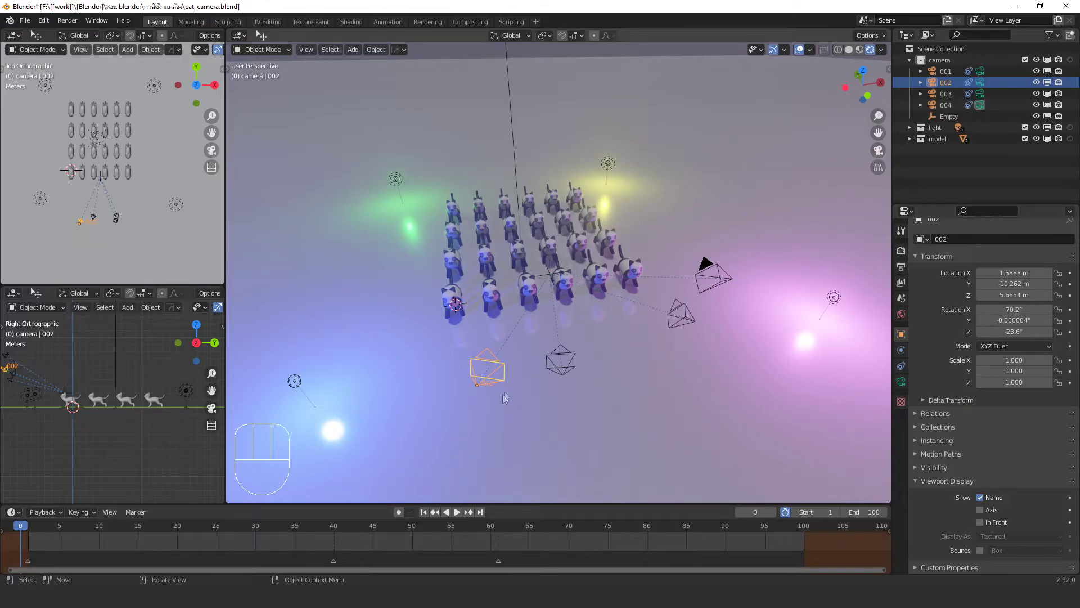
drag(507, 392, 537, 382)
click(554, 368)
click(983, 500)
click(678, 324)
drag(985, 499, 598, 405)
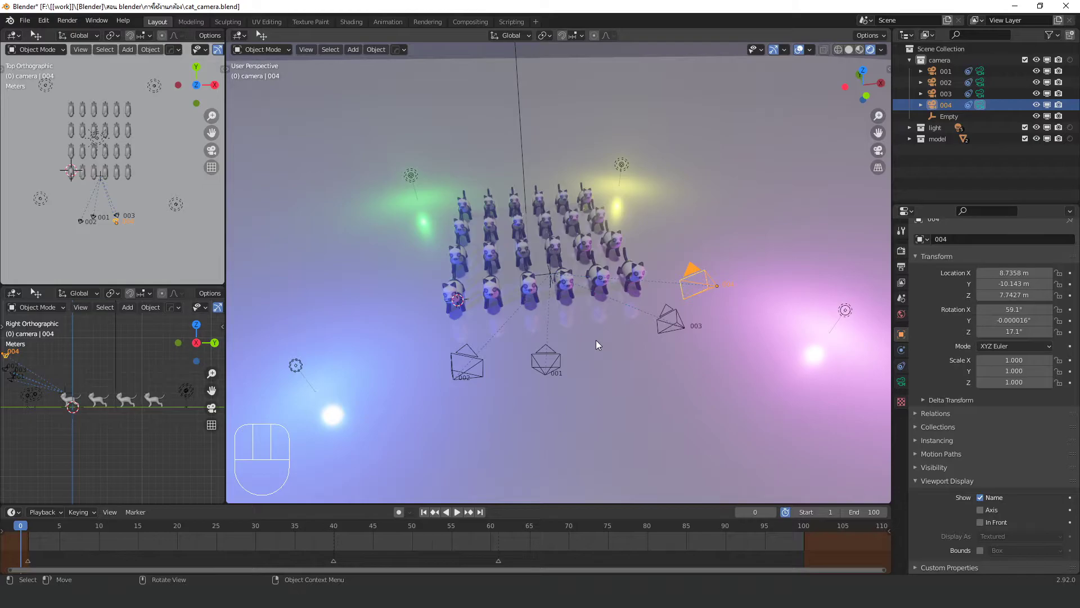
click(599, 343)
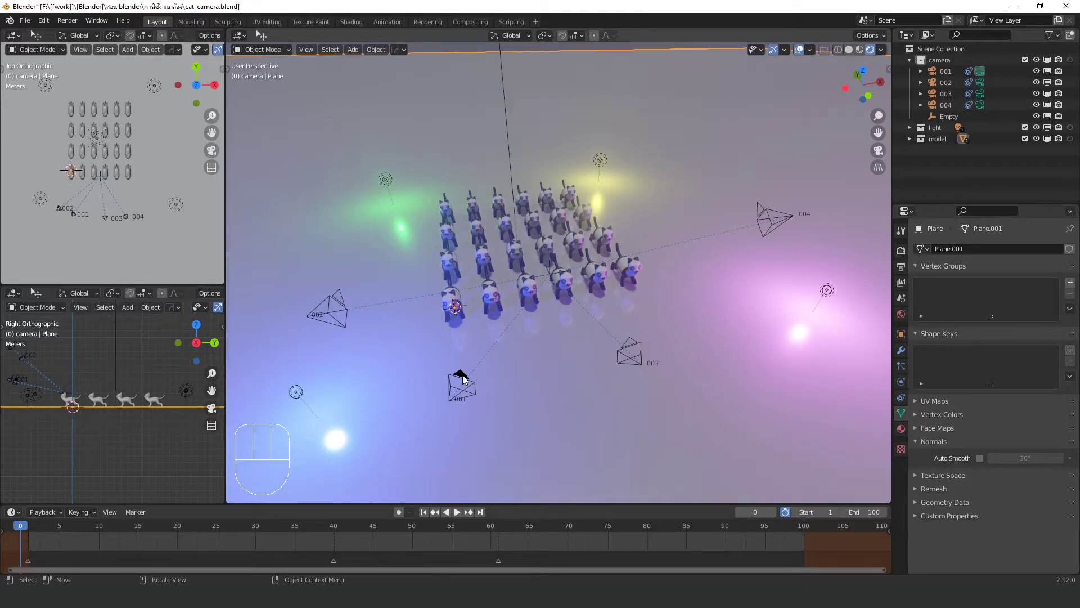
Step: Look through the active camera at the cats, then set the Scene's Camera field to 003
drag(466, 378, 568, 374)
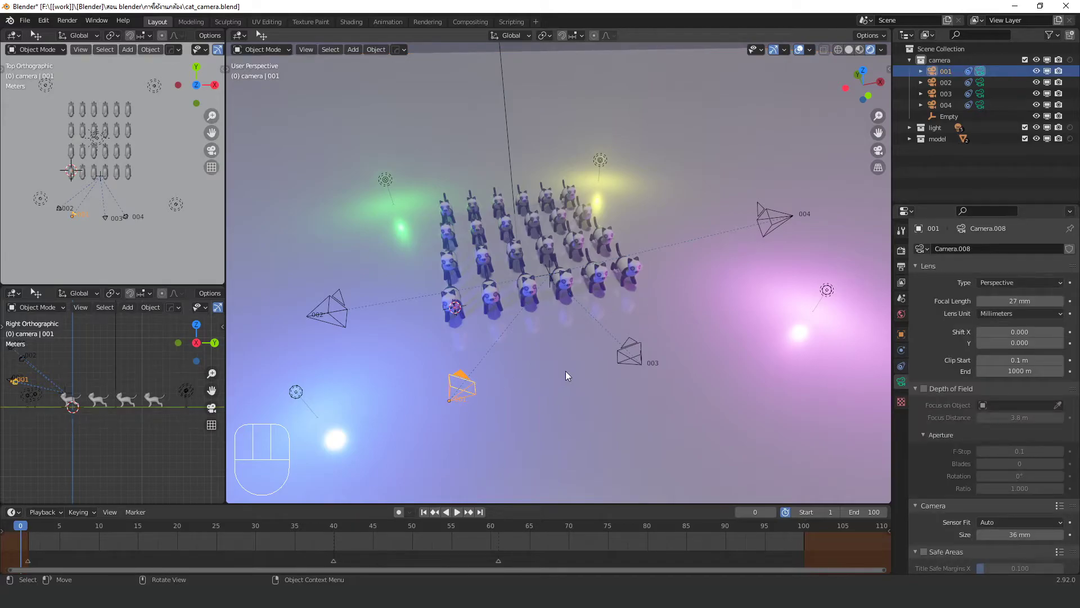
key(KP_0)
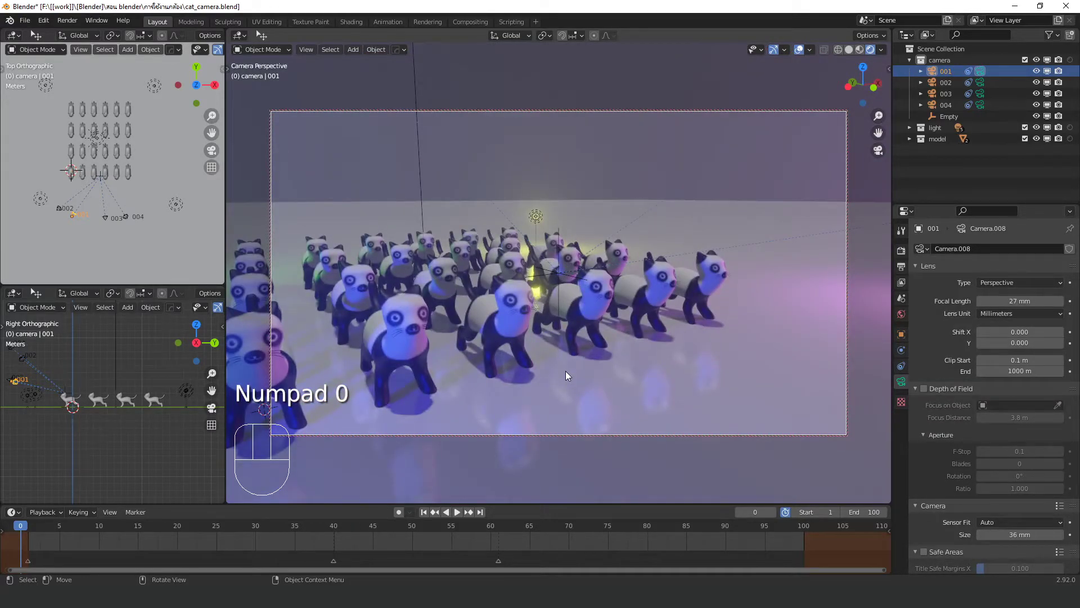
drag(551, 343, 535, 339)
key(KP_0)
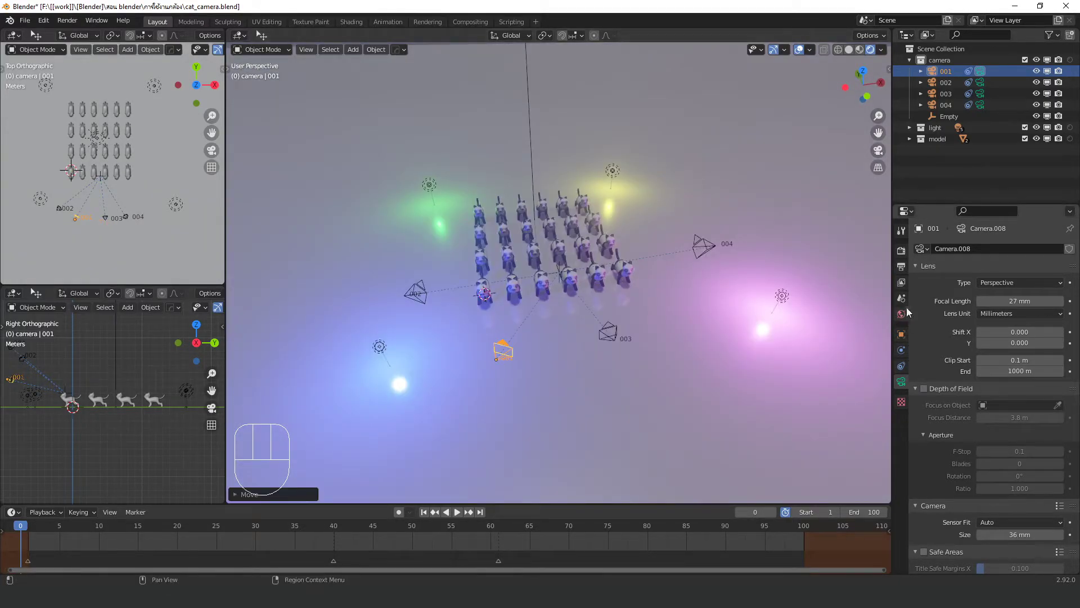
click(904, 305)
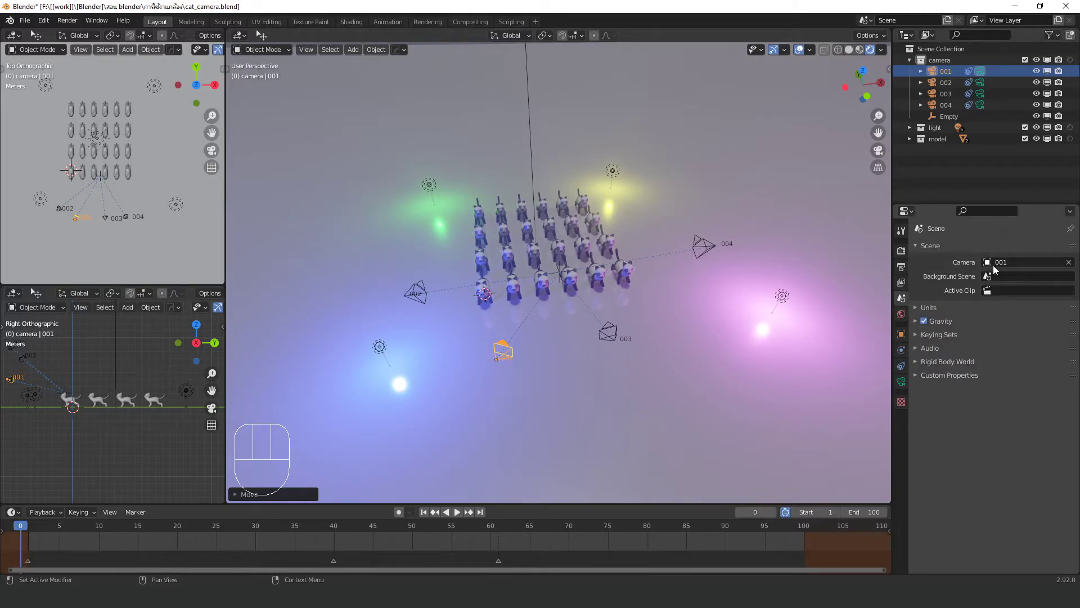
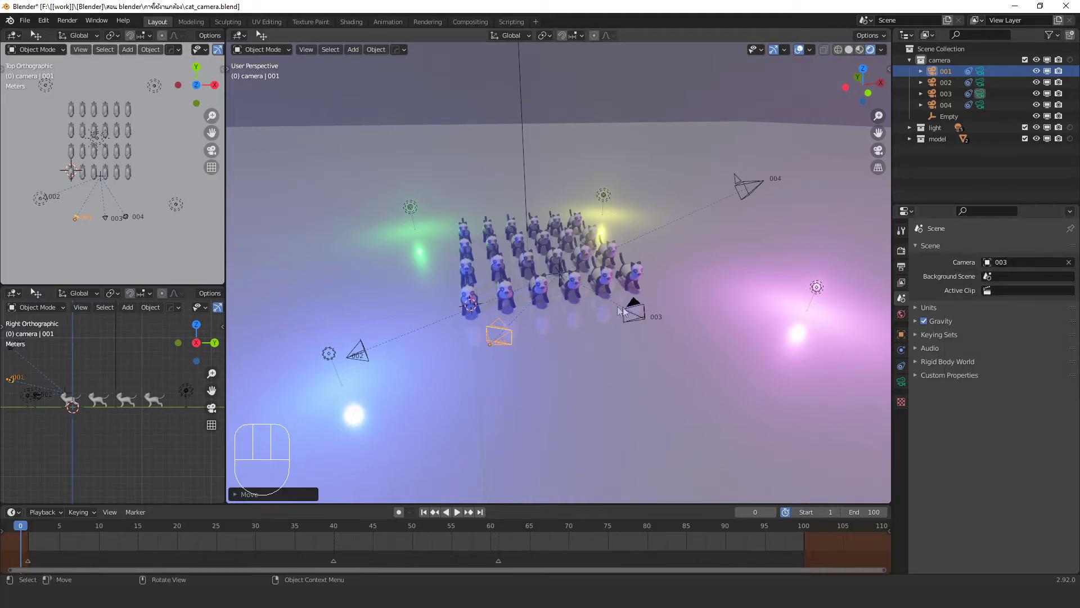
Step: Switch the scene camera to 004, then make 002 active and check its shot of the cats
drag(649, 308, 633, 298)
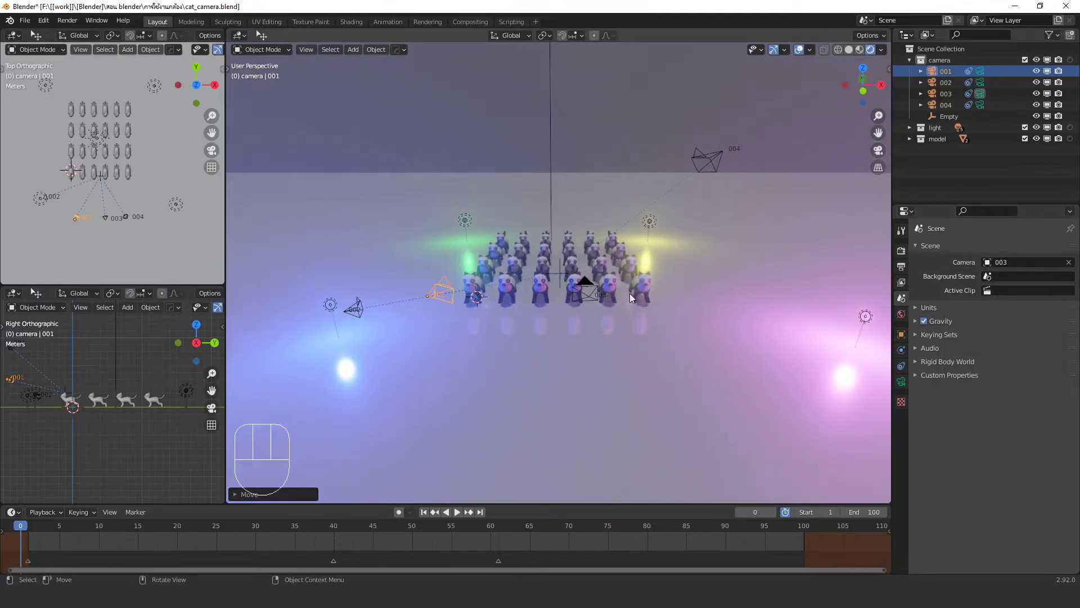
key(KP_0)
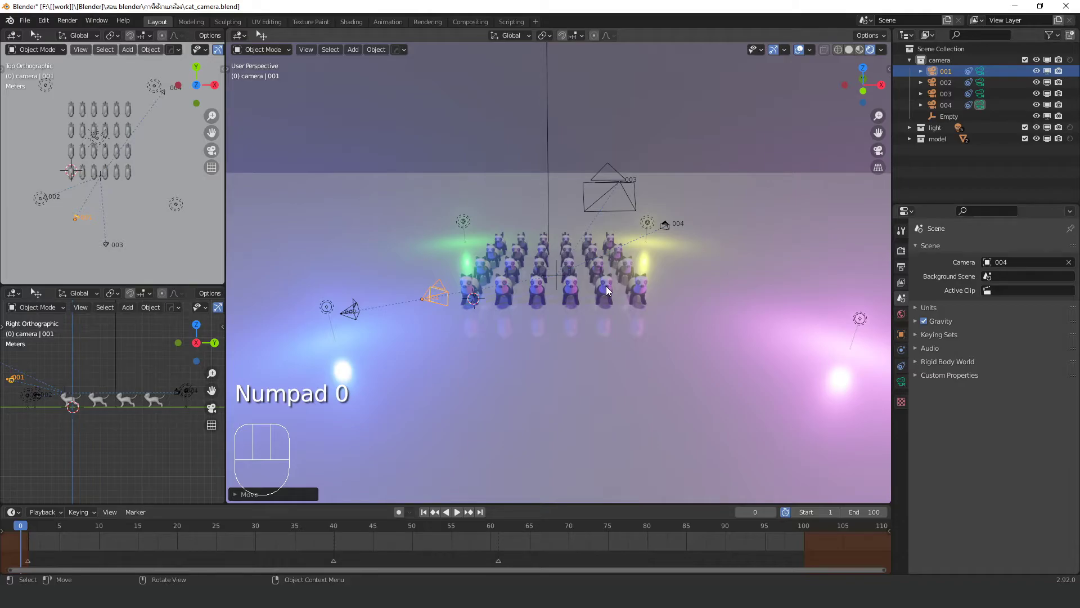
click(379, 329)
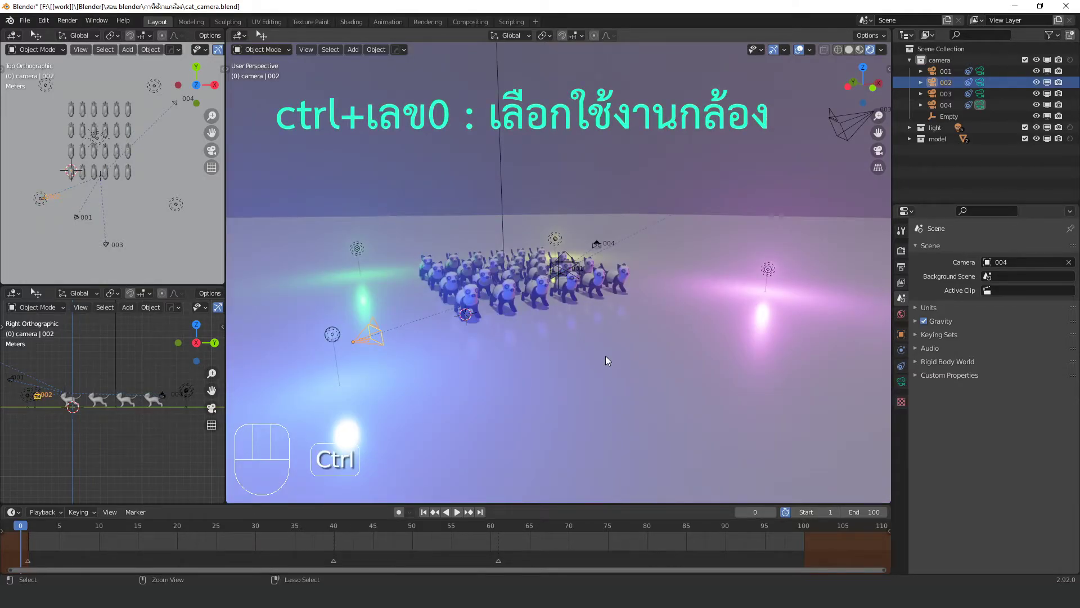
key(ctrl+KP_0)
drag(608, 325, 623, 316)
drag(608, 326, 625, 322)
middle_click(620, 310)
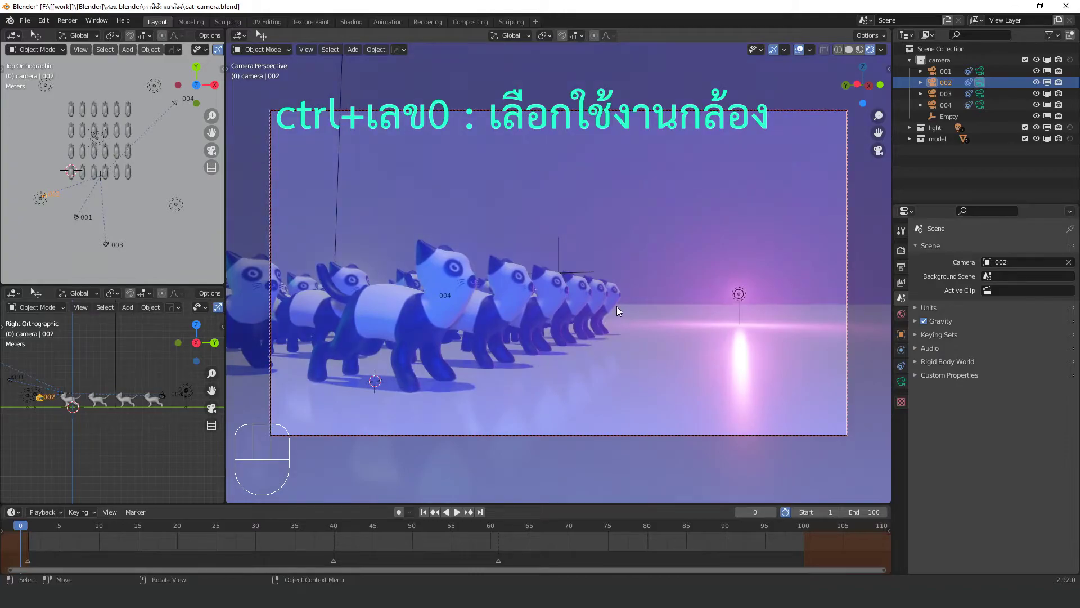
drag(482, 350, 400, 429)
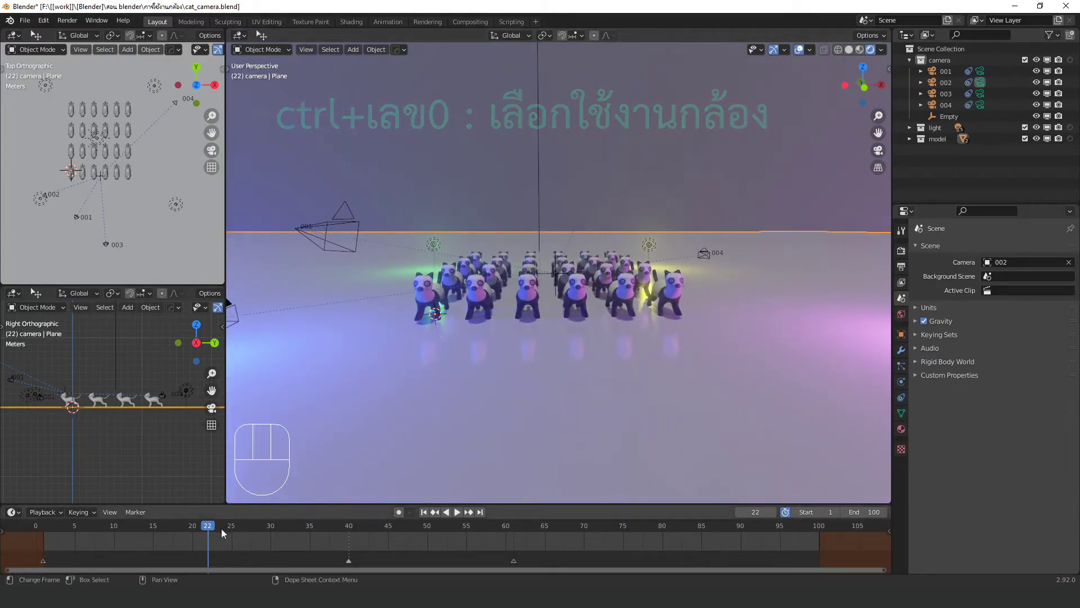
Step: At frame 1 set camera 001 as the scene camera, then move the playhead to frame 25
drag(153, 529, 47, 517)
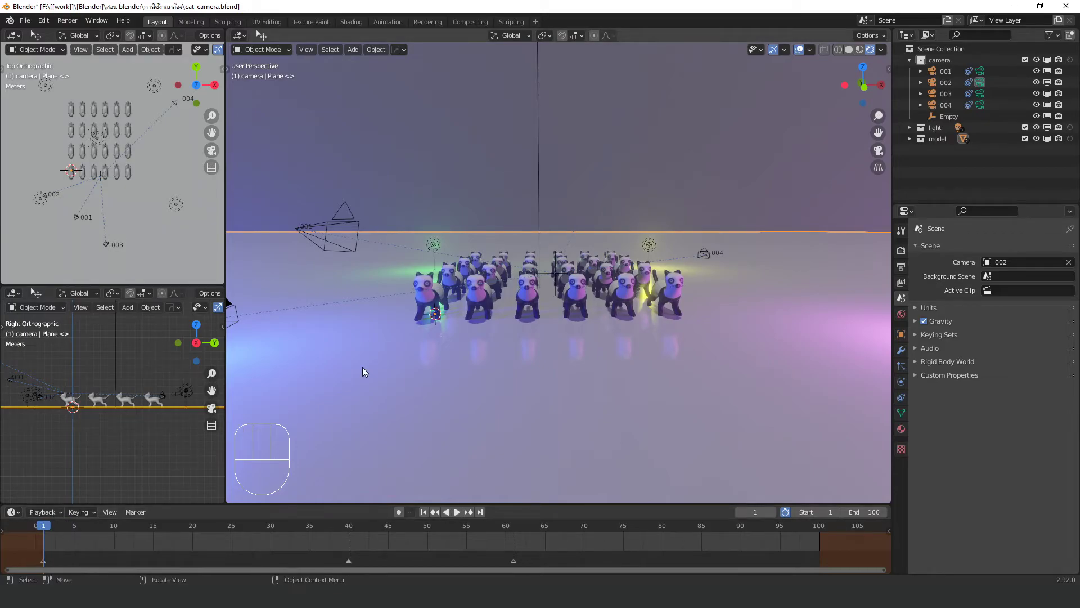
drag(467, 540, 391, 377)
middle_click(430, 338)
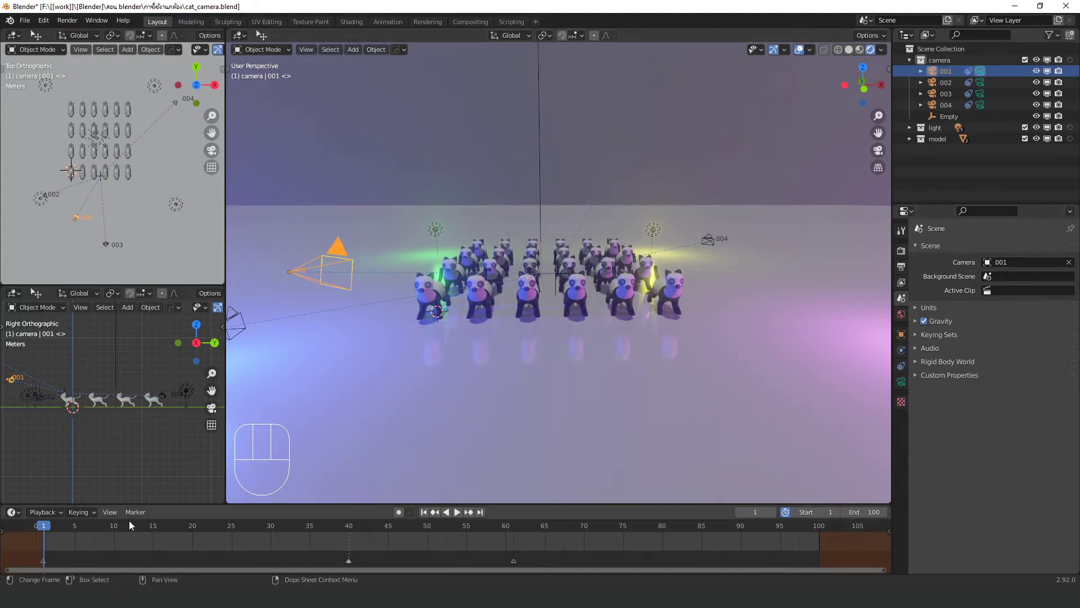
drag(135, 518, 174, 428)
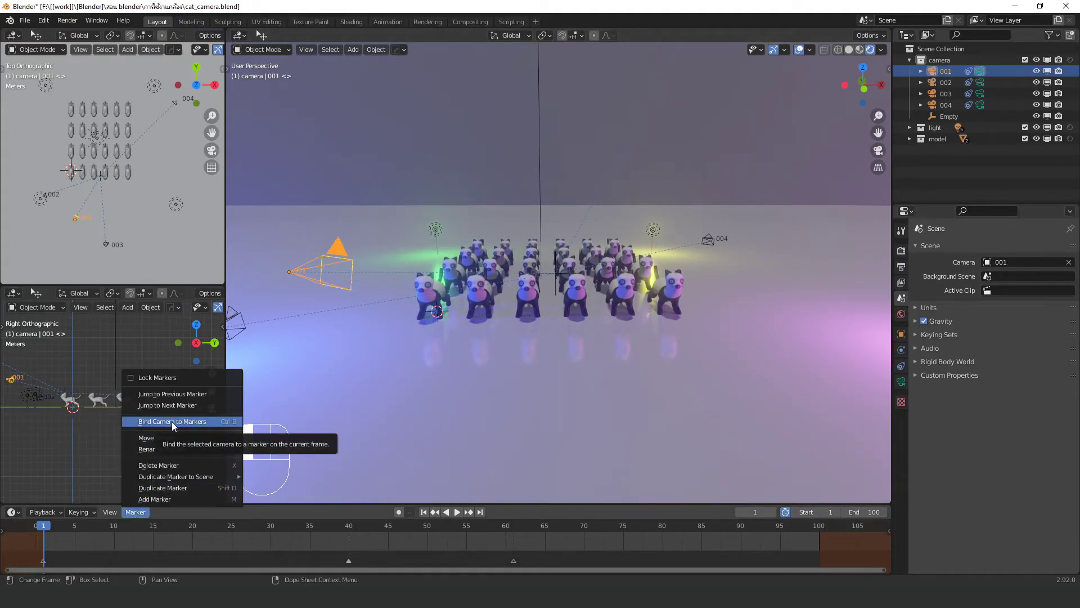
drag(50, 527, 316, 409)
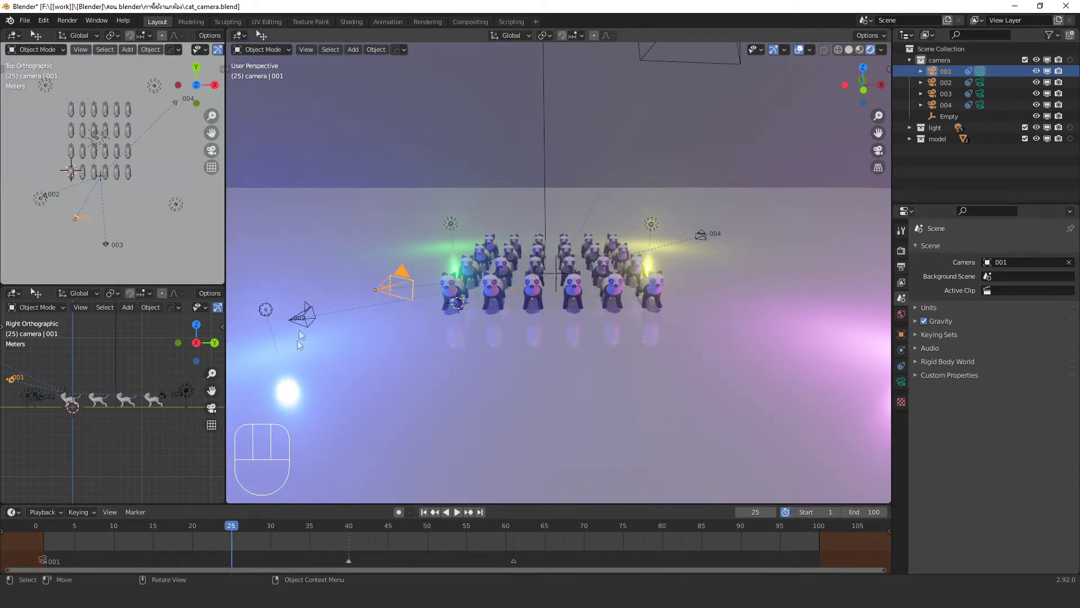
Step: Set the scene camera to 002 at frame 25 and to 003 at frame 50
click(309, 315)
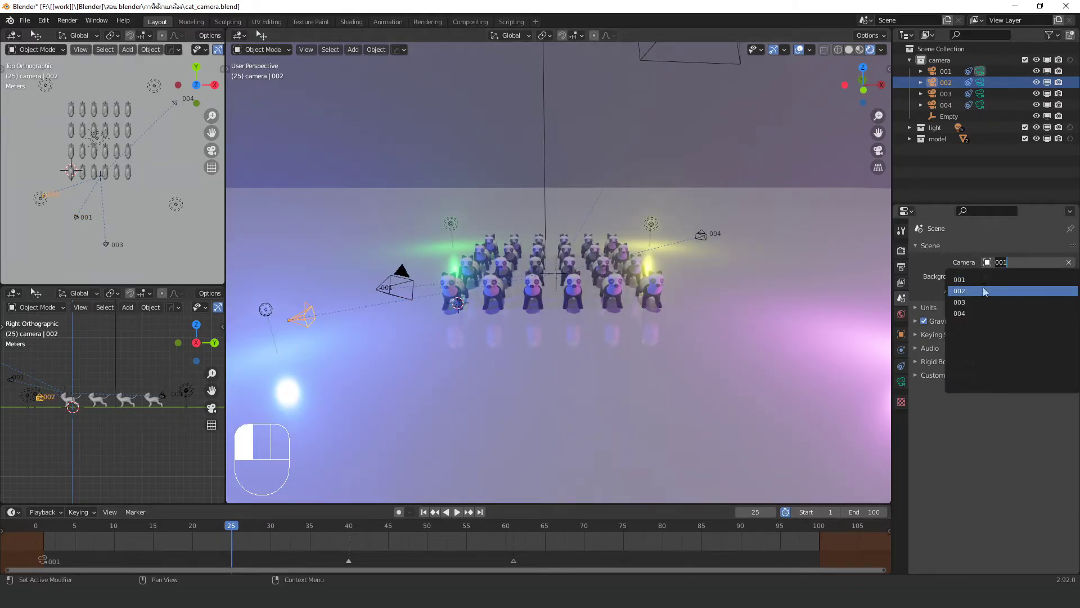
drag(135, 517, 187, 431)
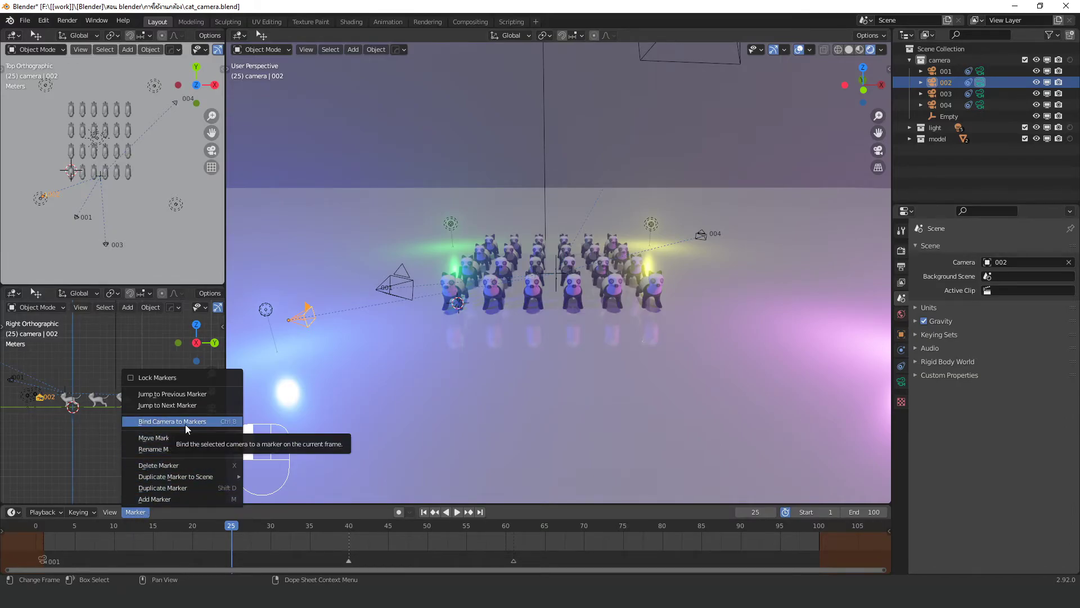
click(187, 431)
drag(232, 534, 431, 531)
click(601, 198)
drag(140, 521, 183, 429)
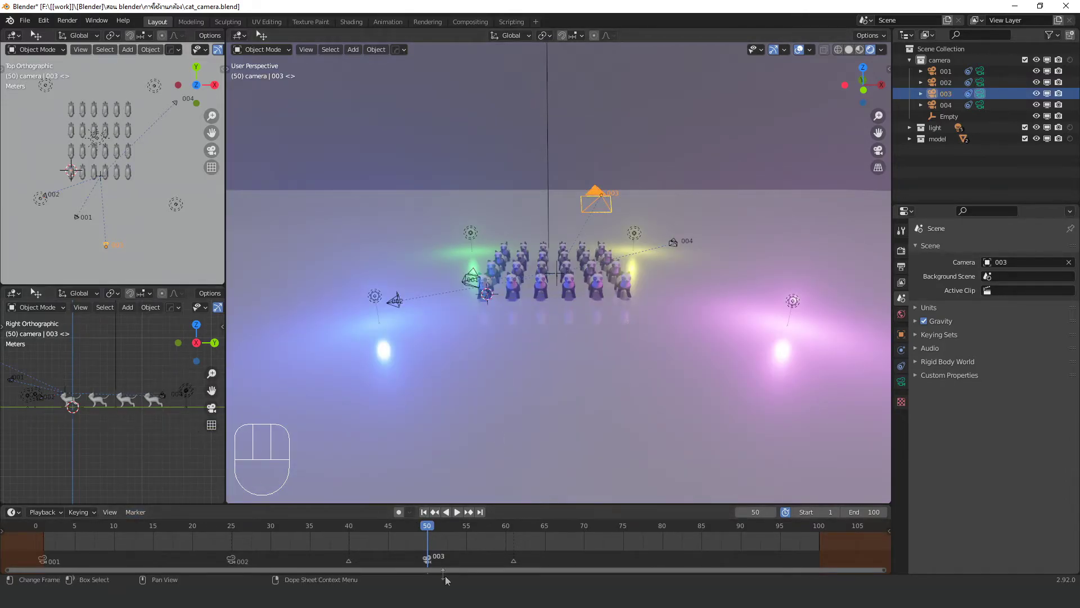
Step: At frame 75 select camera 004 and bind it to a timeline marker
drag(439, 528, 629, 533)
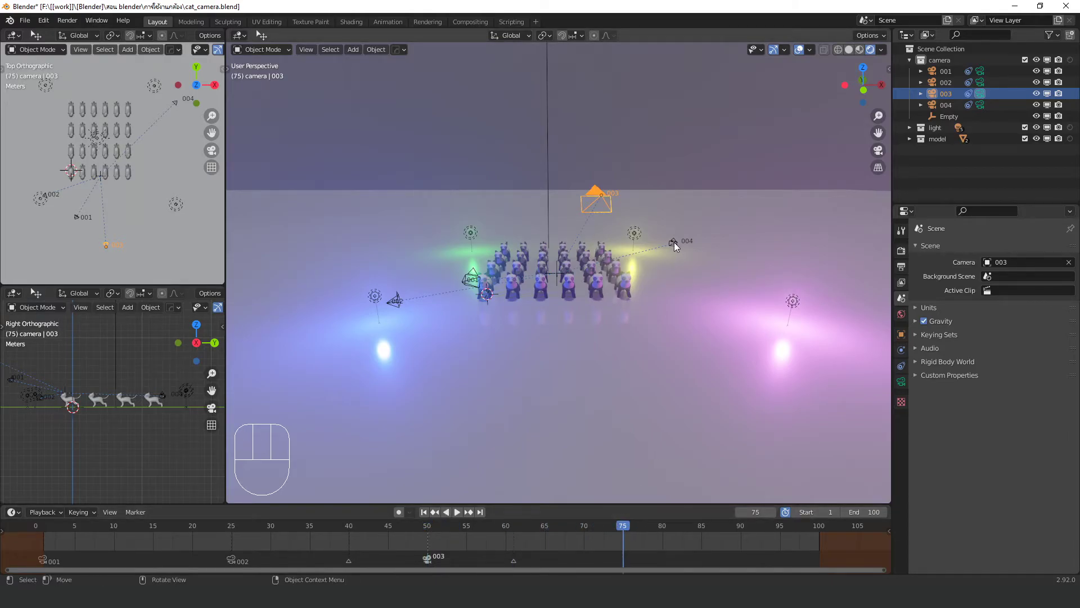
click(676, 242)
click(203, 427)
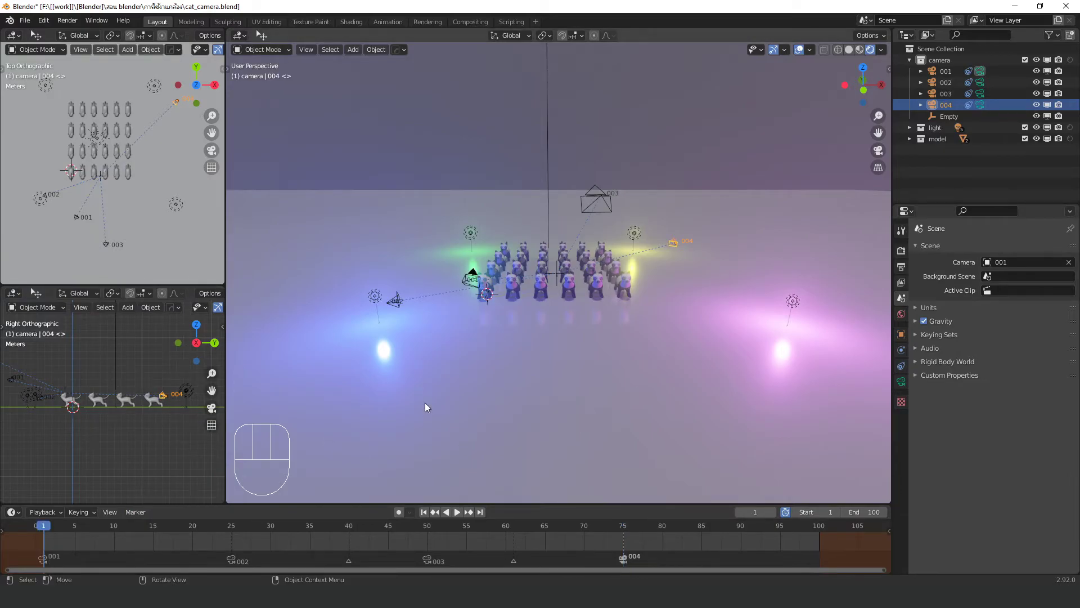
Step: Play the animation to preview the camera cuts, then rewind to frame 1
key(KP_0)
click(462, 516)
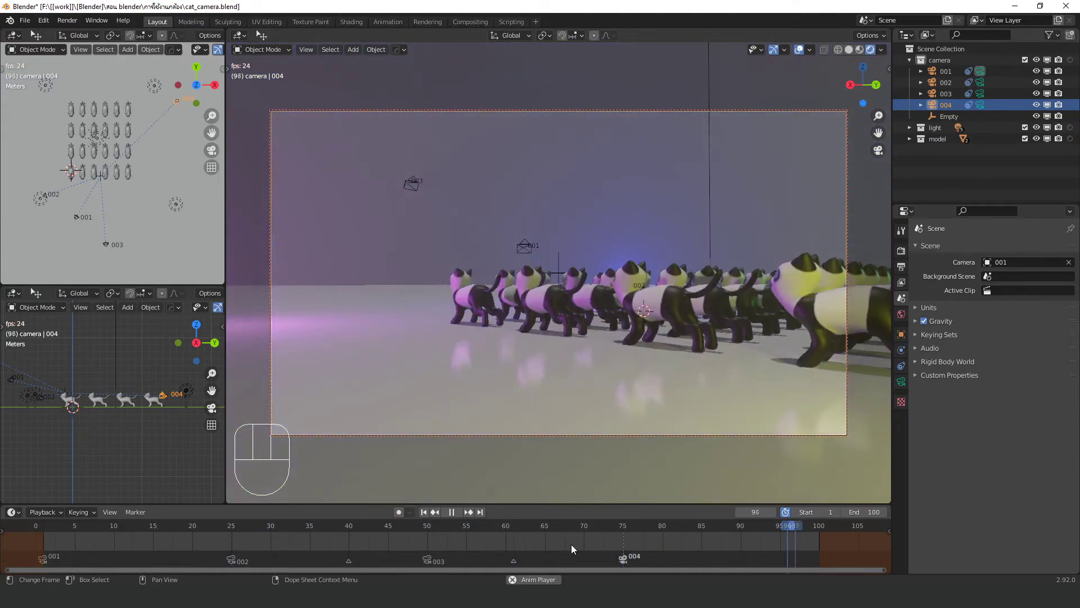
drag(531, 394, 486, 452)
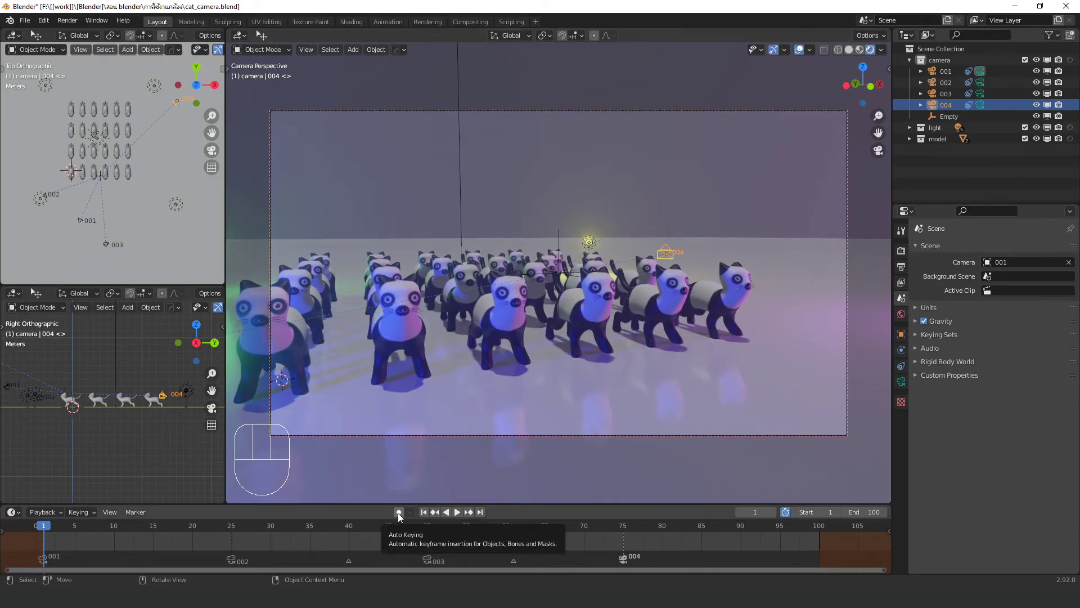
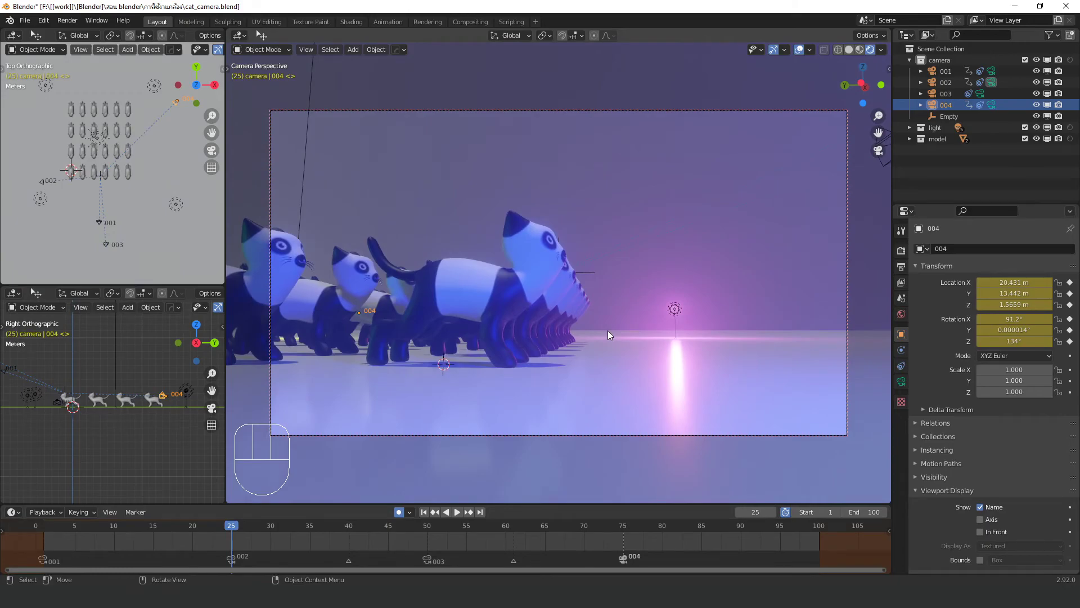
Step: Step through frames toward 50 and select camera 002 for repositioning with keyframes
click(235, 531)
middle_click(592, 359)
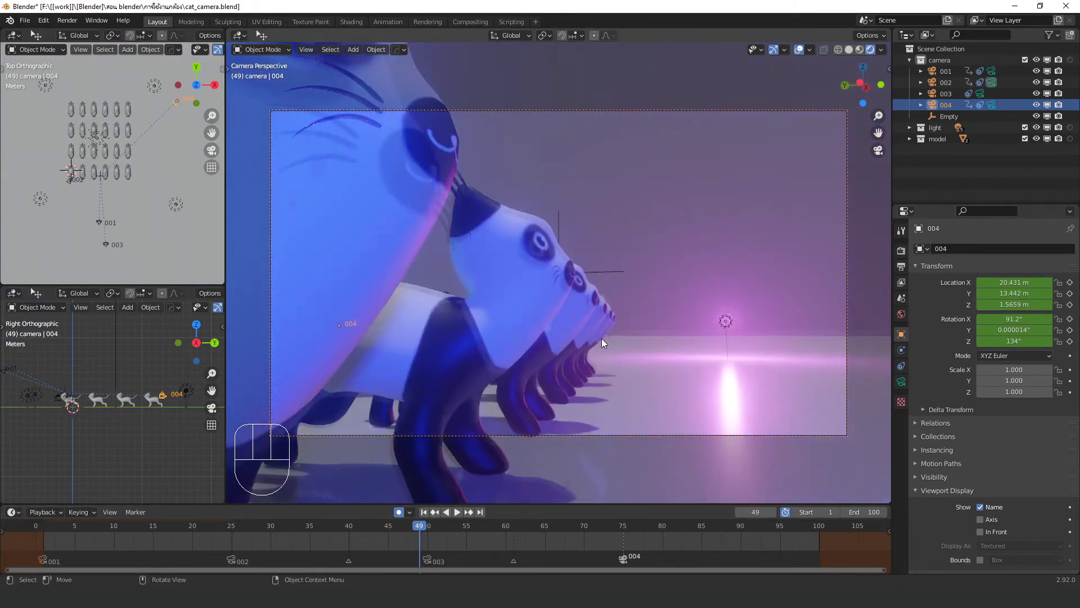
click(421, 534)
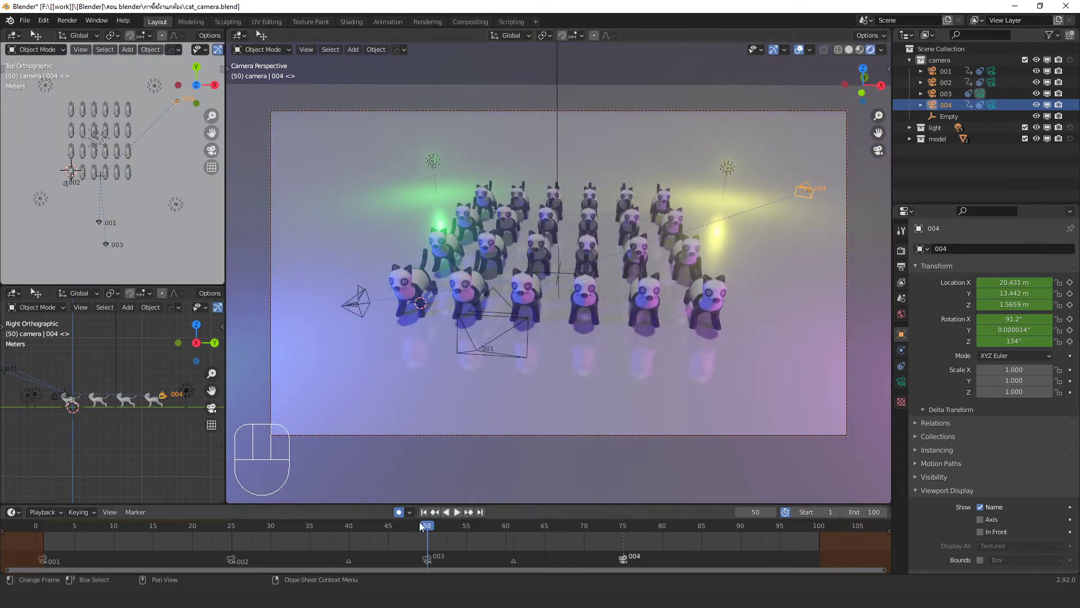
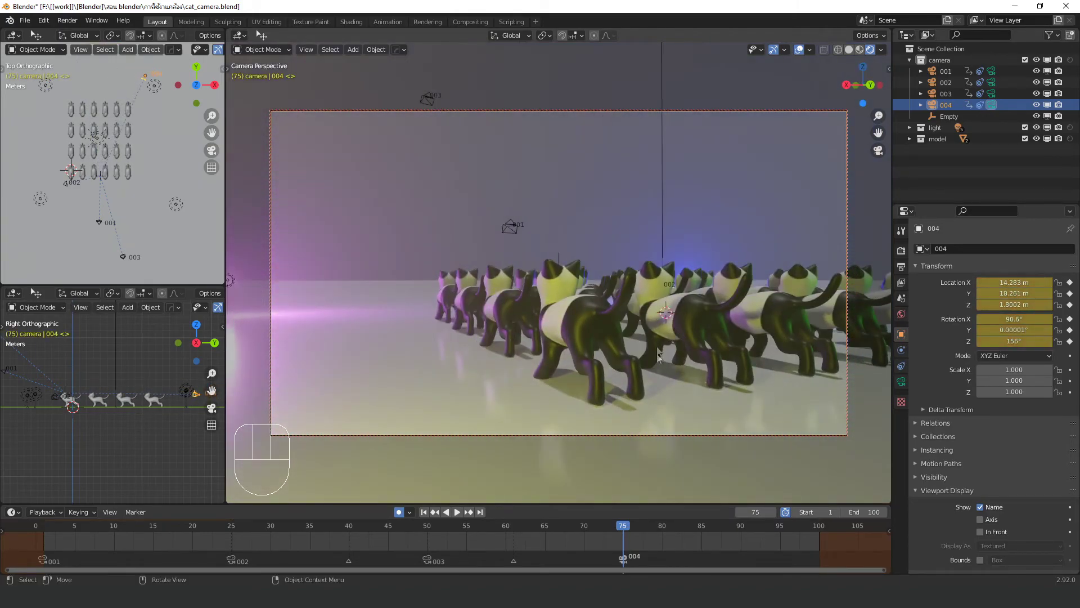
click(630, 527)
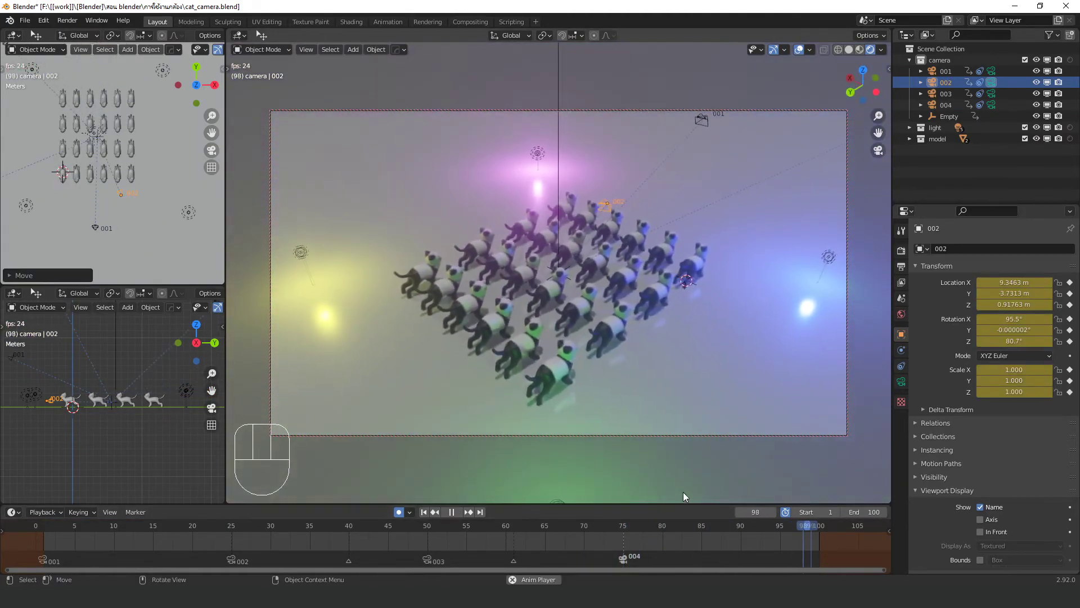